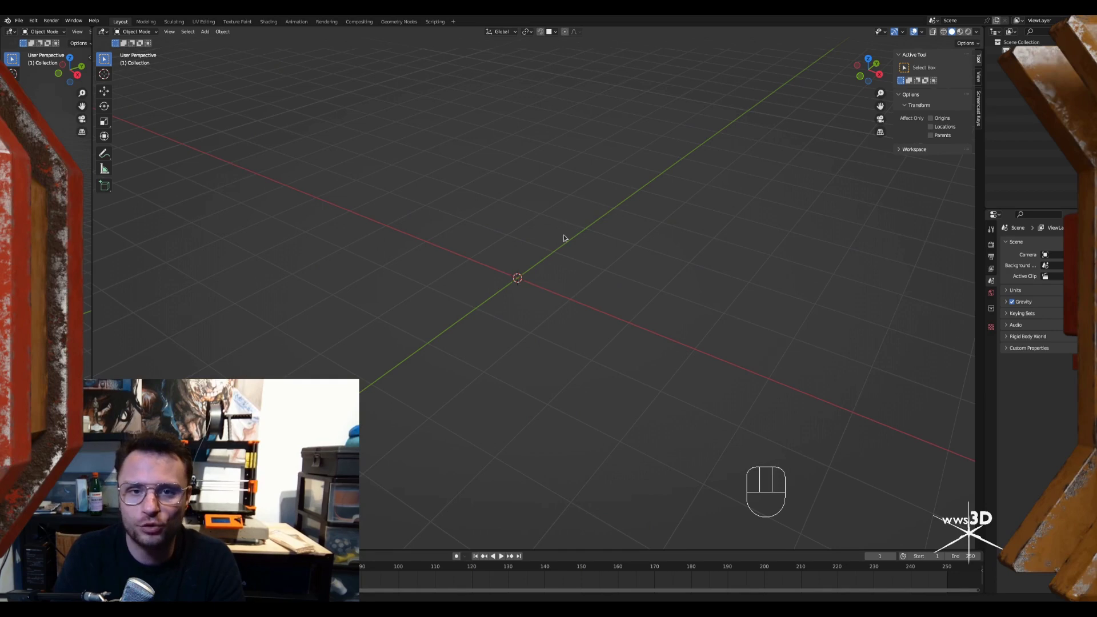
Add a cube at the origin and place a duplicate, Cube.001, sideways so it partly overlaps it
middle_click(556, 254)
drag(516, 303, 508, 286)
middle_click(499, 282)
key(shift+a)
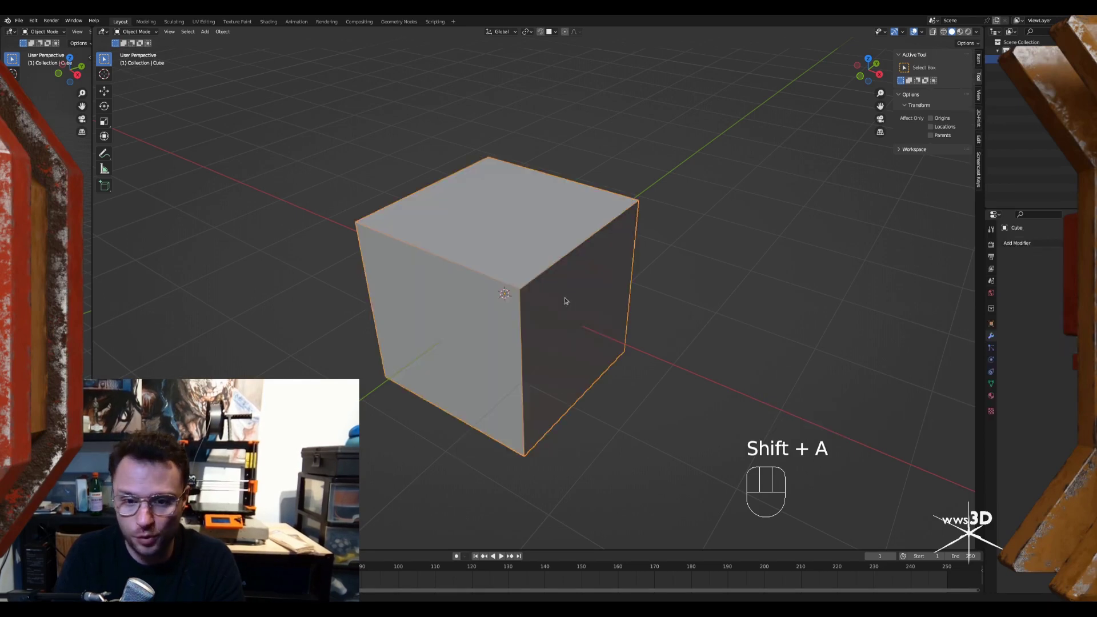
middle_click(594, 299)
middle_click(590, 301)
drag(599, 309, 558, 280)
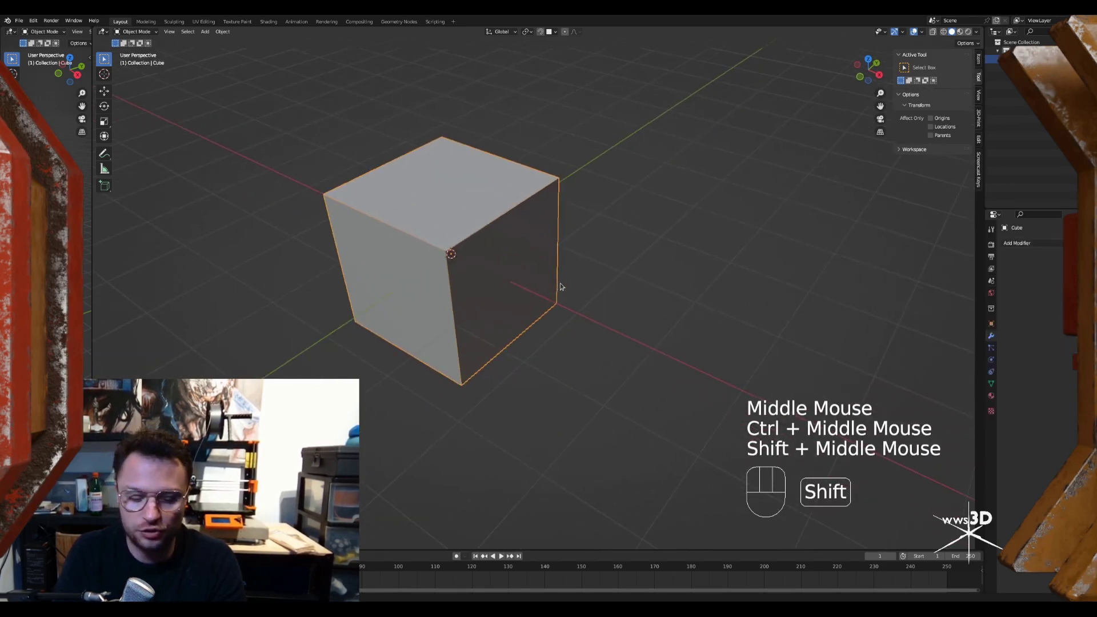
key(shift+d)
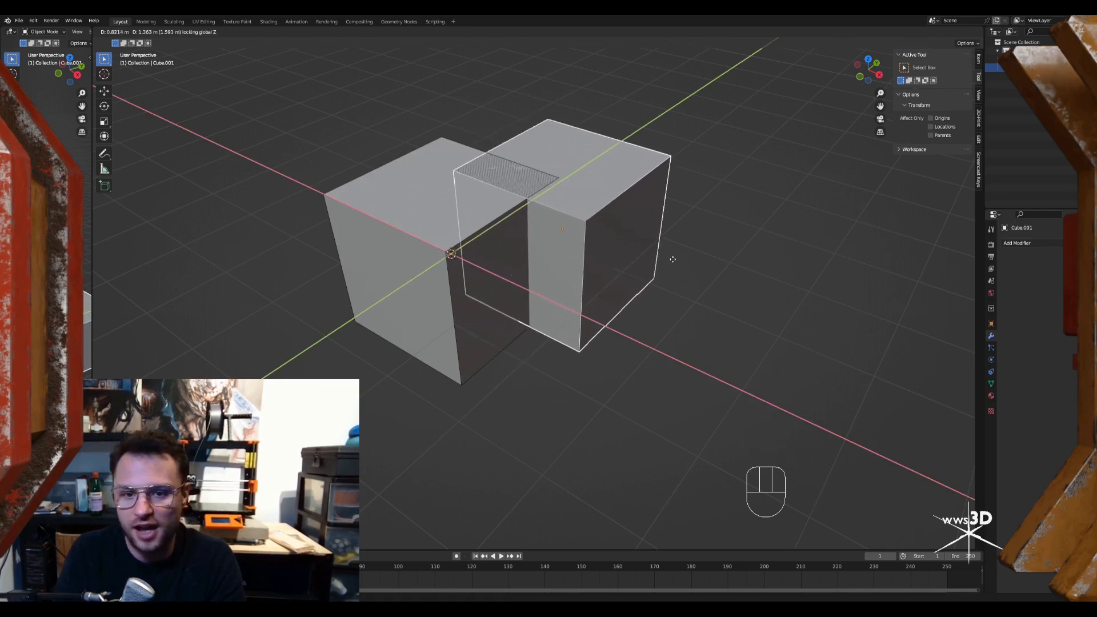
drag(678, 280, 650, 295)
Frame the overlapping cubes and select the duplicate together with the original cube
middle_click(671, 283)
middle_click(647, 277)
drag(607, 276, 646, 319)
middle_click(622, 303)
drag(640, 287, 613, 273)
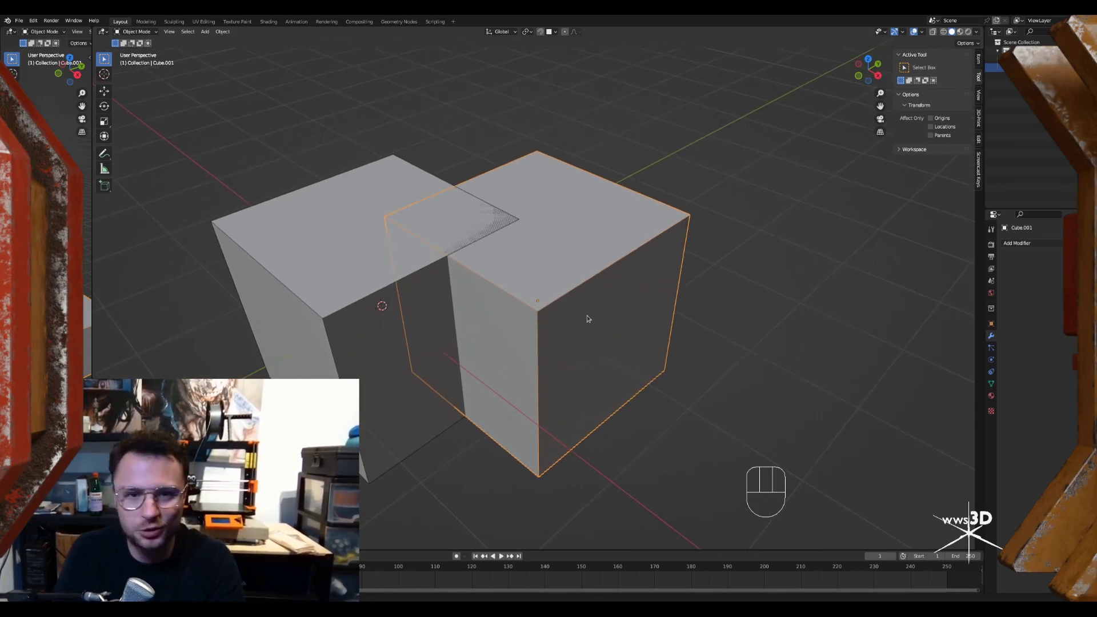
click(561, 239)
click(344, 216)
click(583, 213)
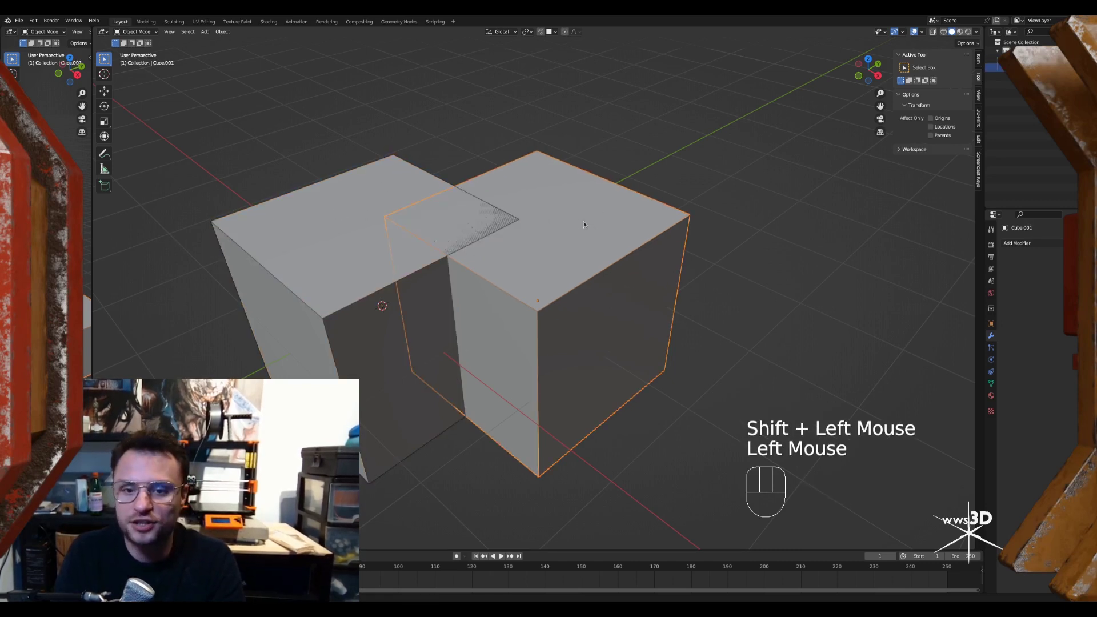
click(329, 209)
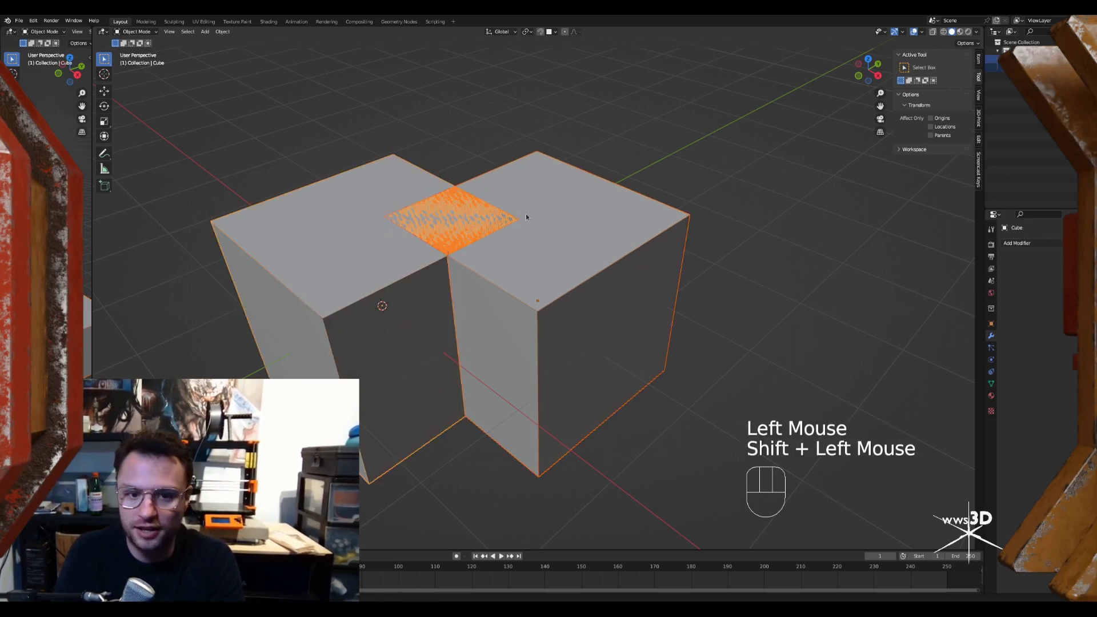
Union the two selected cubes into one Bool Tool boolean object (Ctrl+Numpad +)
key(ctrl+KP_Add)
middle_click(507, 174)
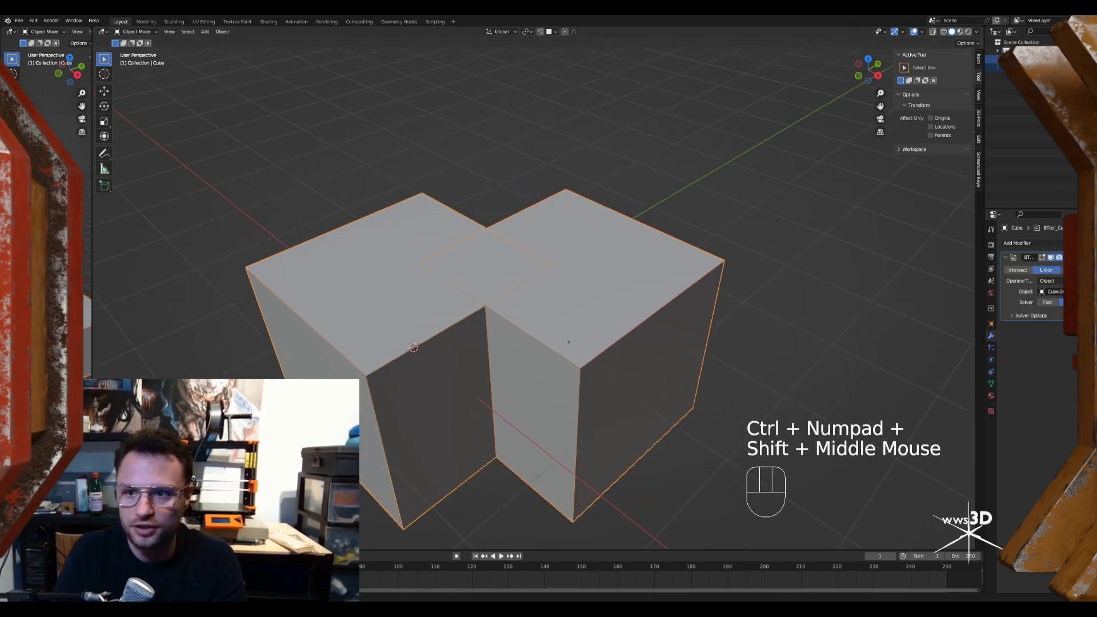
drag(924, 32, 754, 199)
middle_click(446, 239)
click(422, 229)
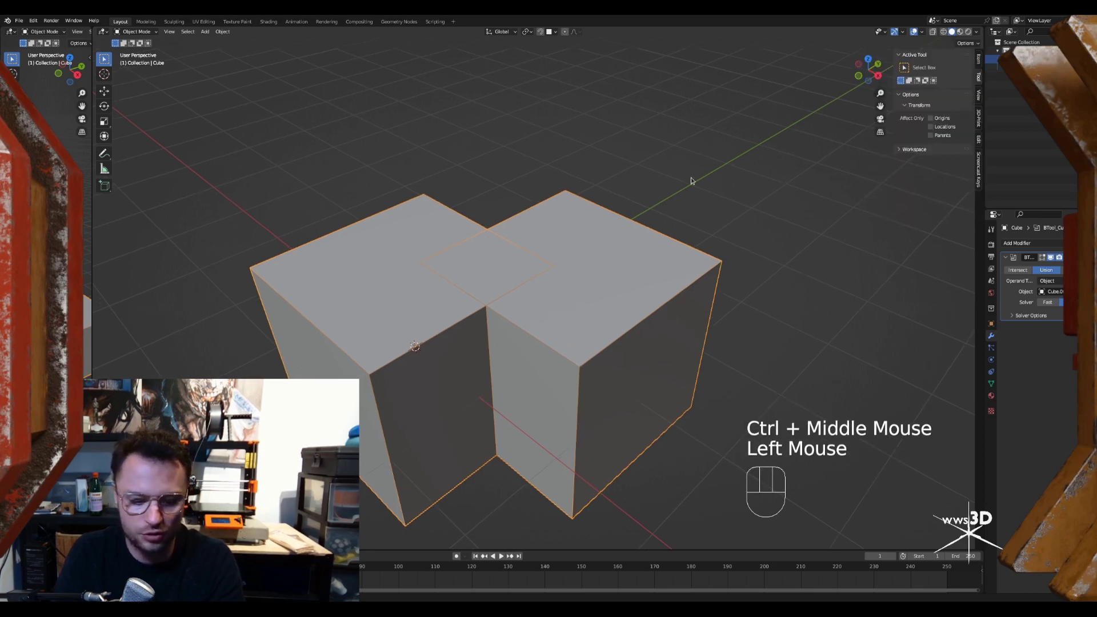
Try rotating the union about Z, zoom onto the stray seam edges on its top face, and bring up Quick Favorites
key(r)
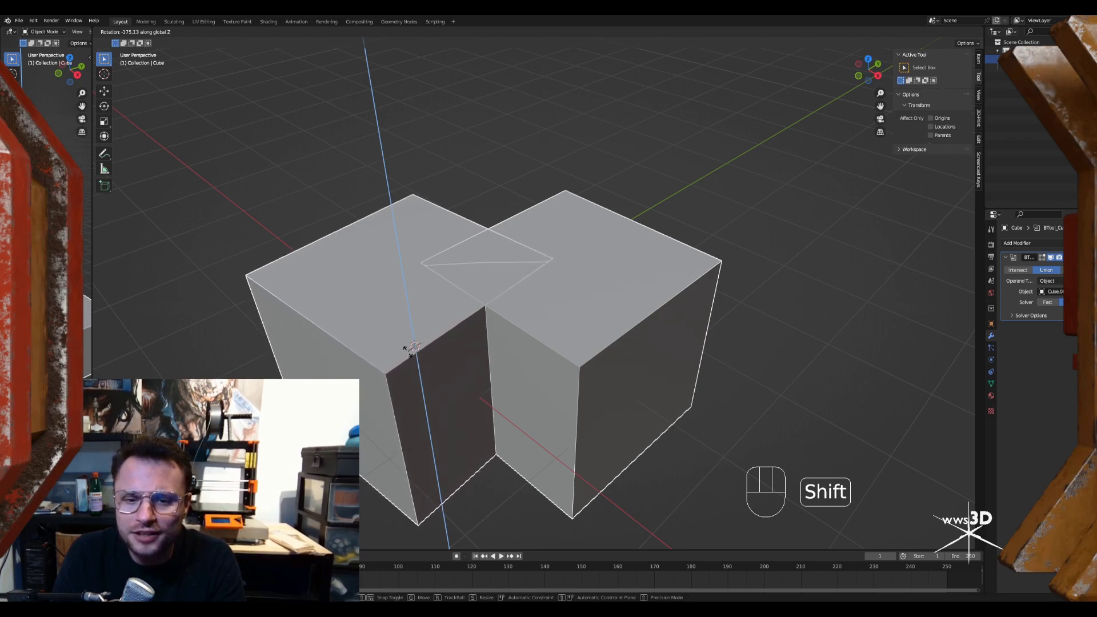
middle_click(547, 270)
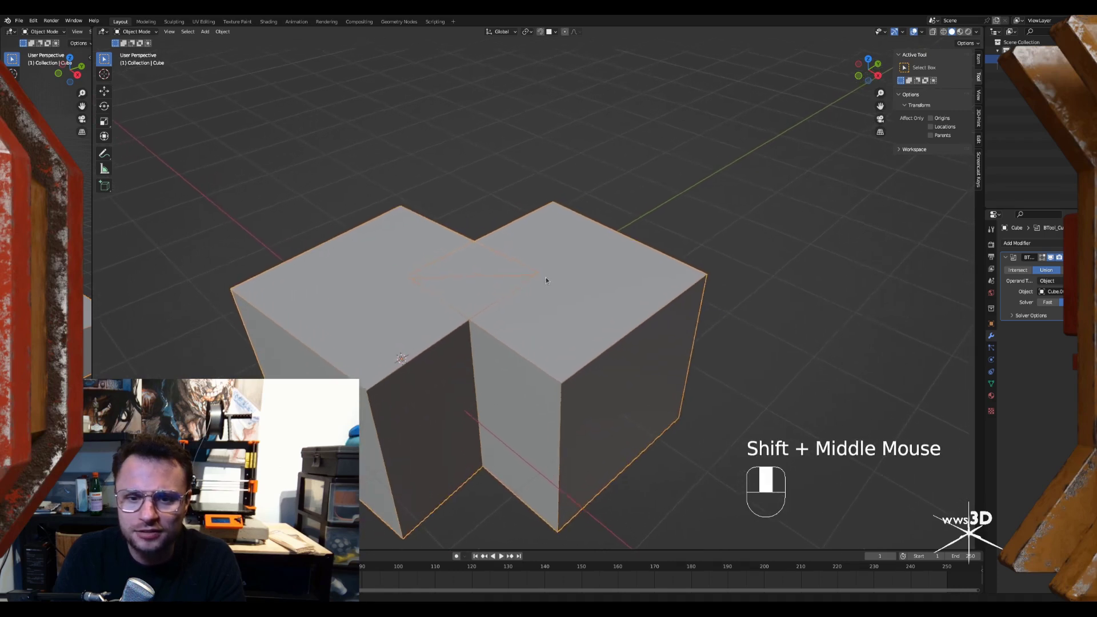
drag(518, 300, 506, 274)
drag(537, 261, 557, 265)
drag(552, 269, 551, 286)
drag(558, 283, 535, 261)
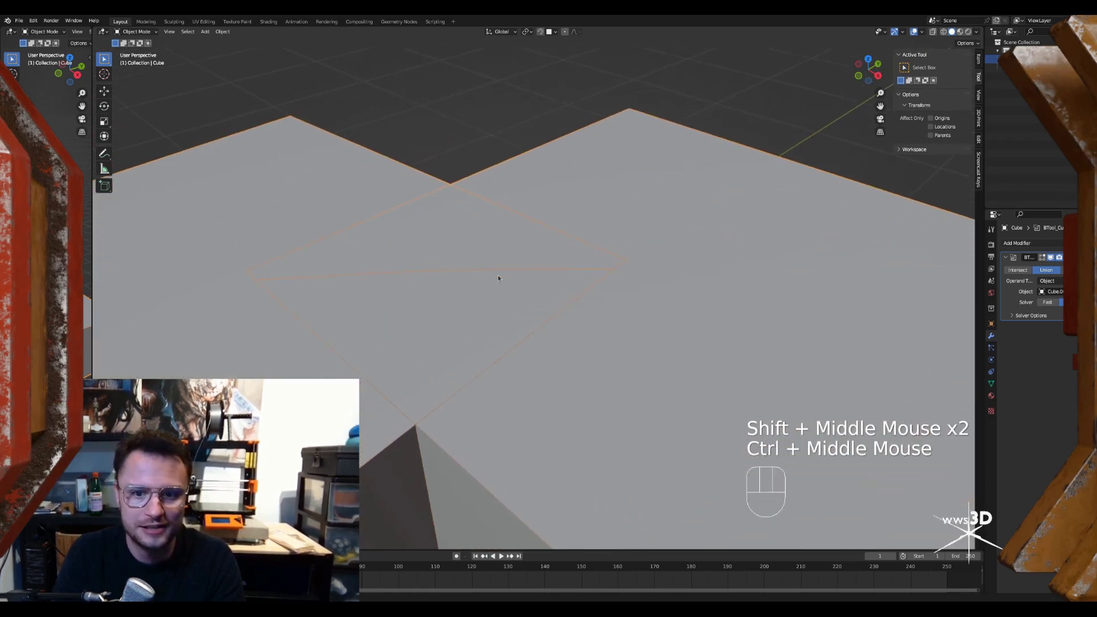
drag(510, 277, 529, 303)
key(q)
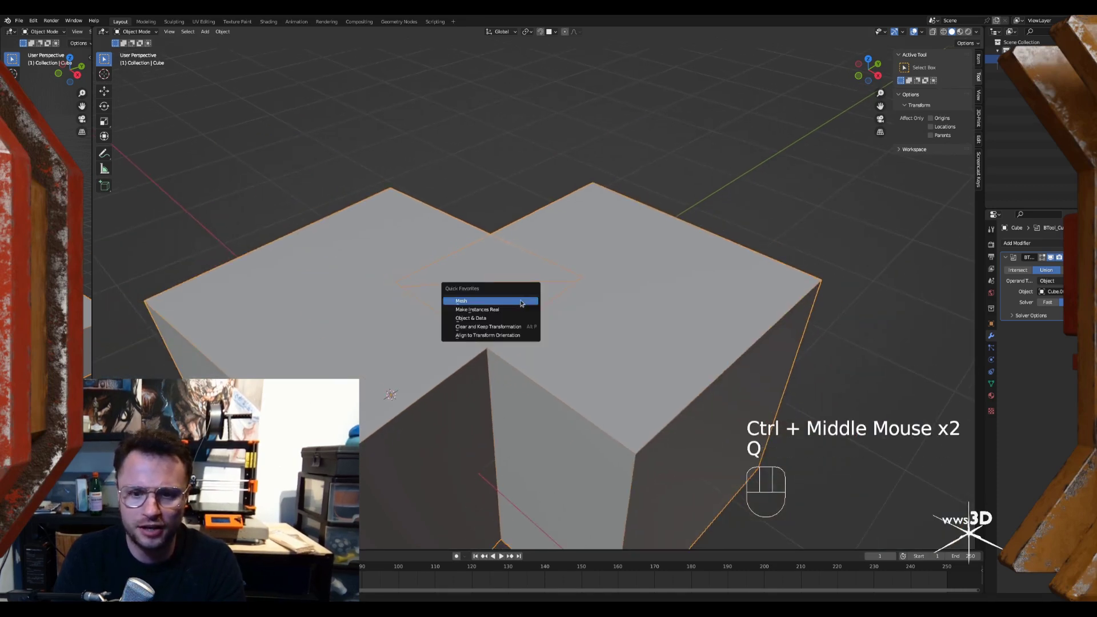
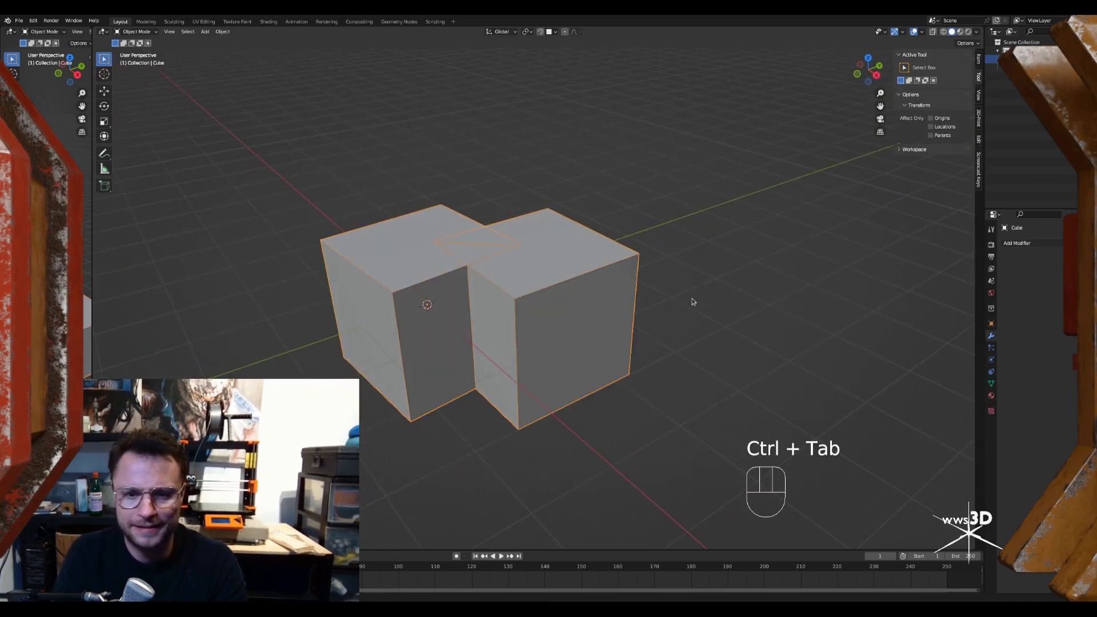
Move the union object aside, then delete the remaining cubes to empty the scene
key(g)
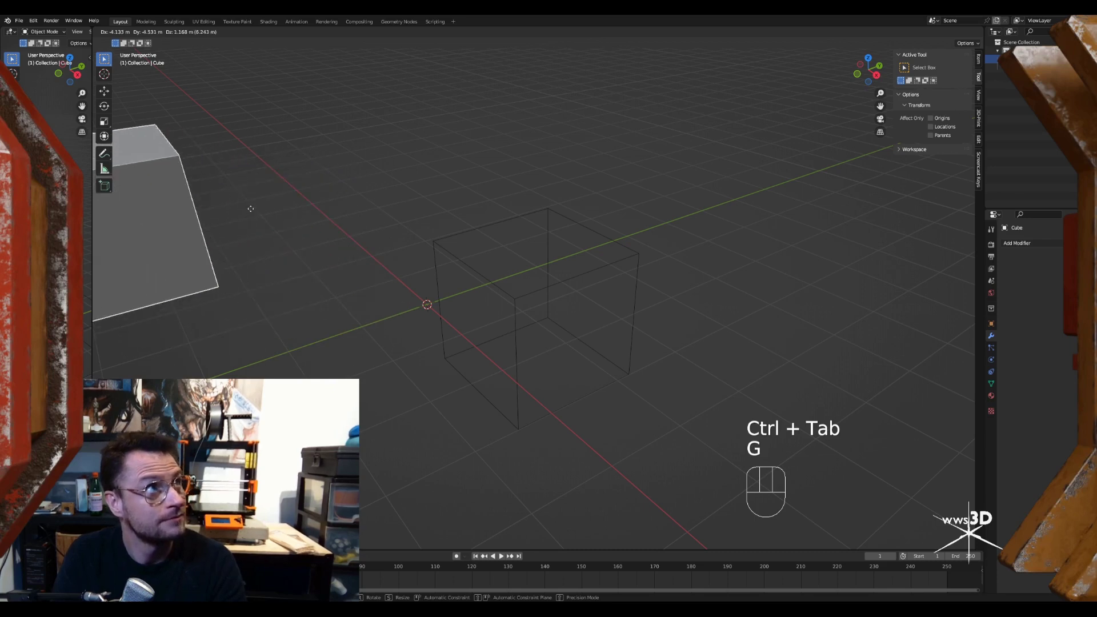
click(589, 271)
key(g)
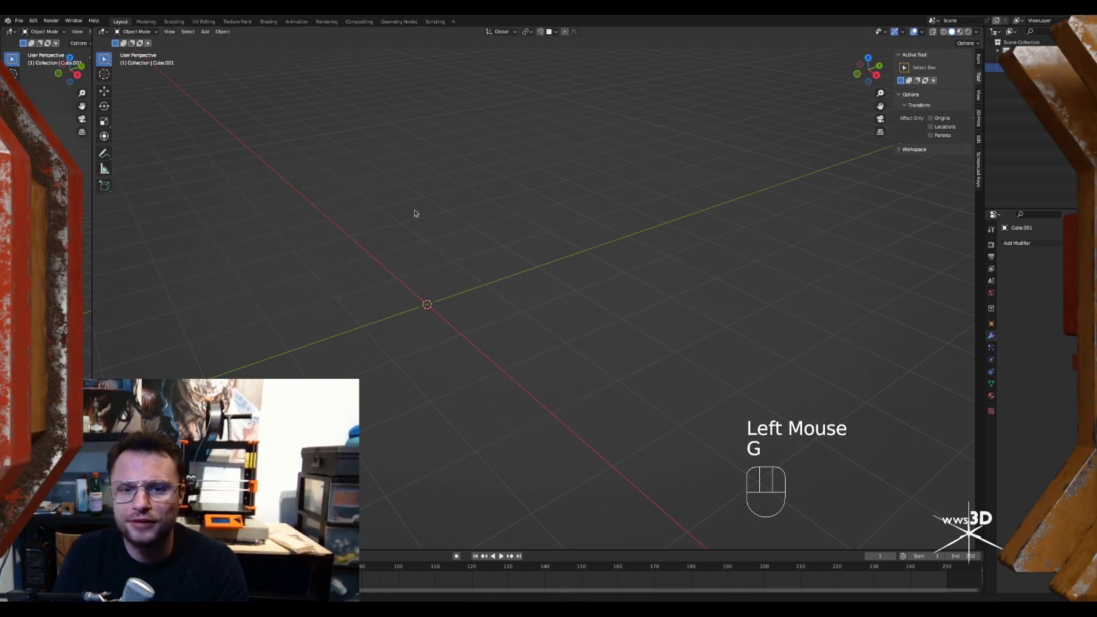
middle_click(550, 204)
Add a new cube, Cube.002, at the origin
key(shift+a)
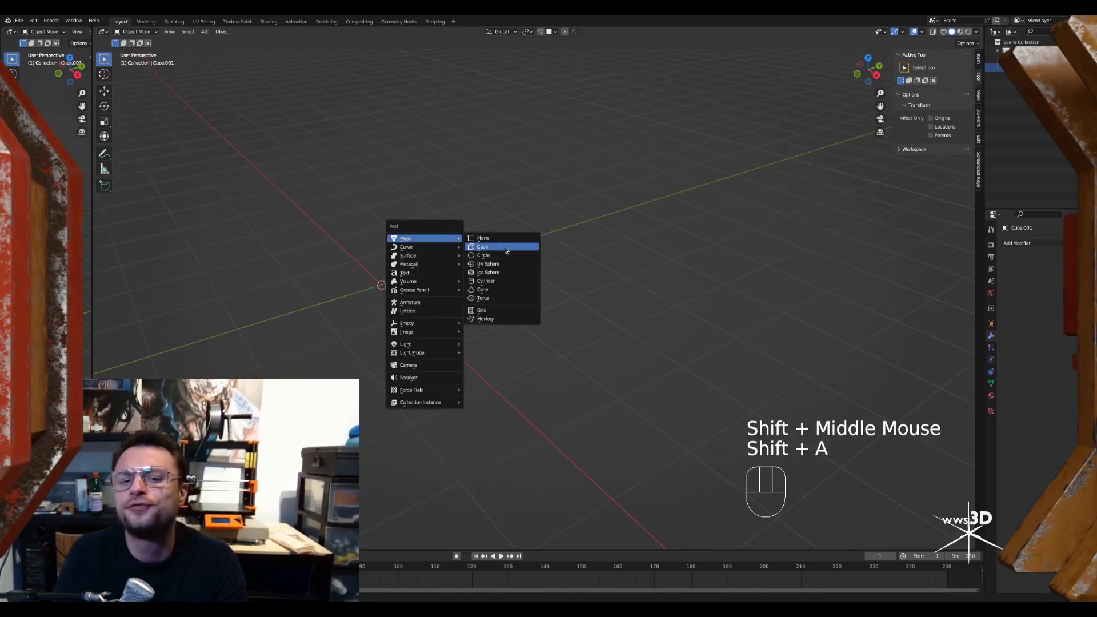
middle_click(502, 266)
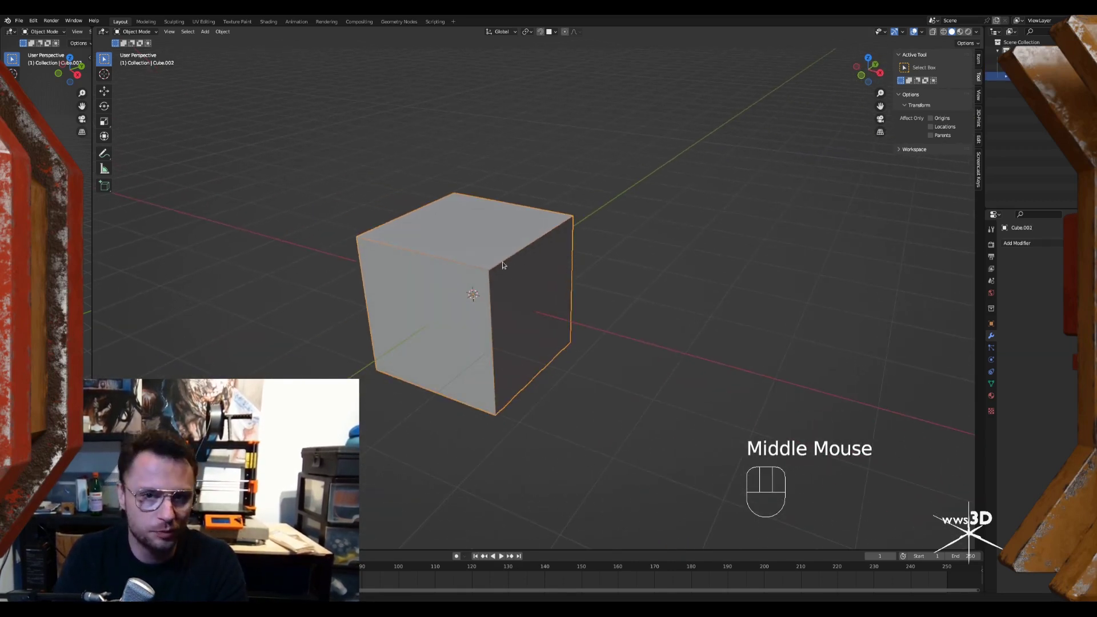
middle_click(520, 264)
middle_click(551, 272)
middle_click(543, 270)
middle_click(536, 269)
In Edit Mode flatten the cube along X into a thin slab and start an inset on its front face
key(Tab)
middle_click(546, 277)
key(s)
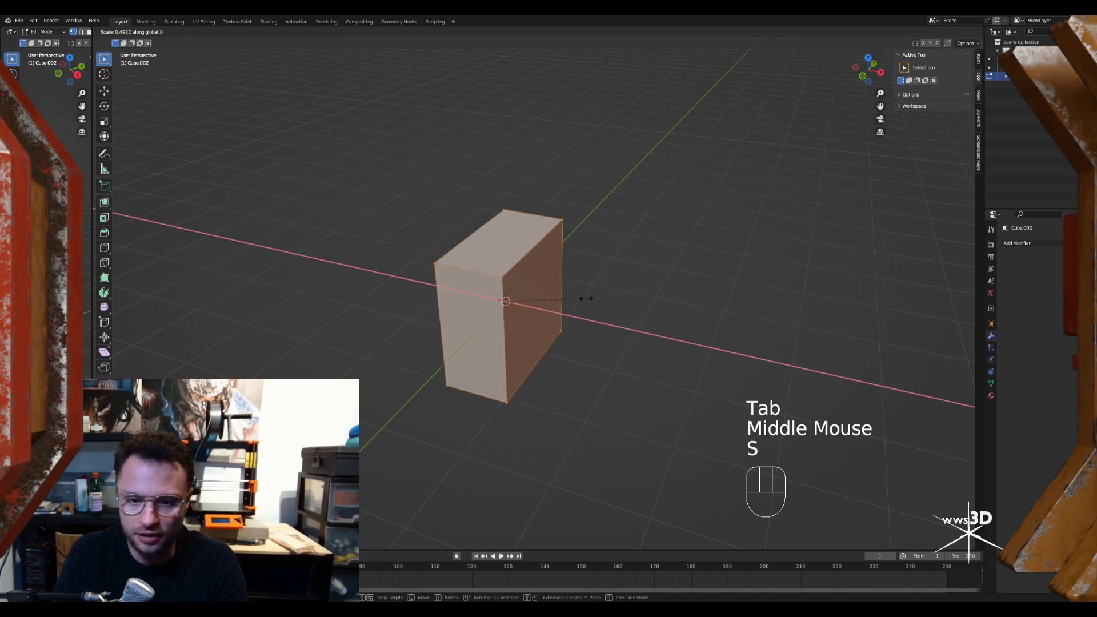
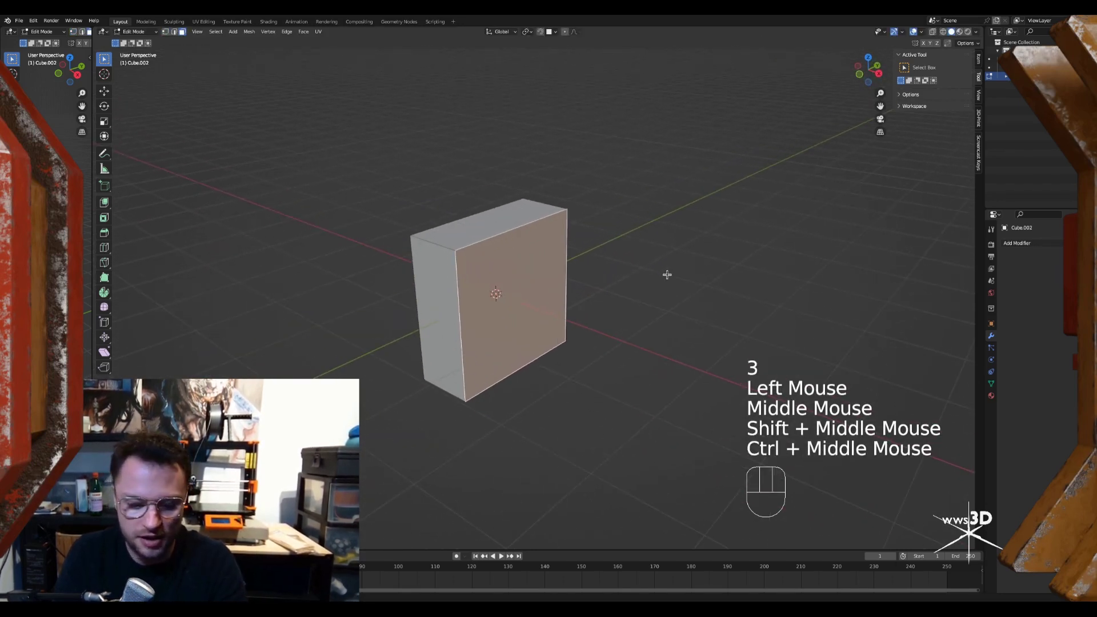
key(i)
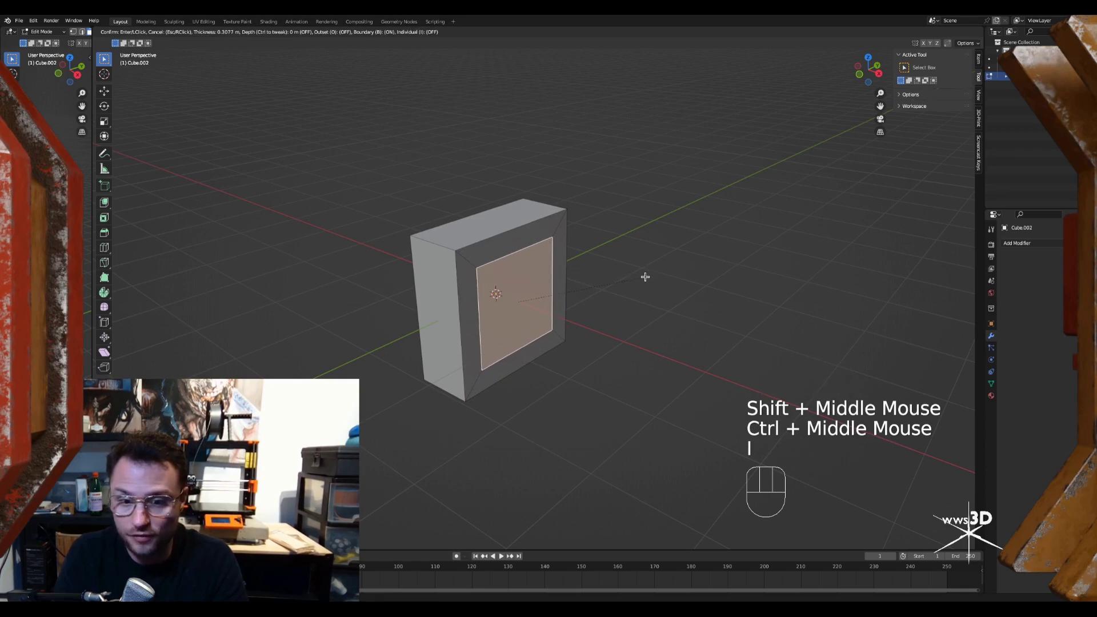
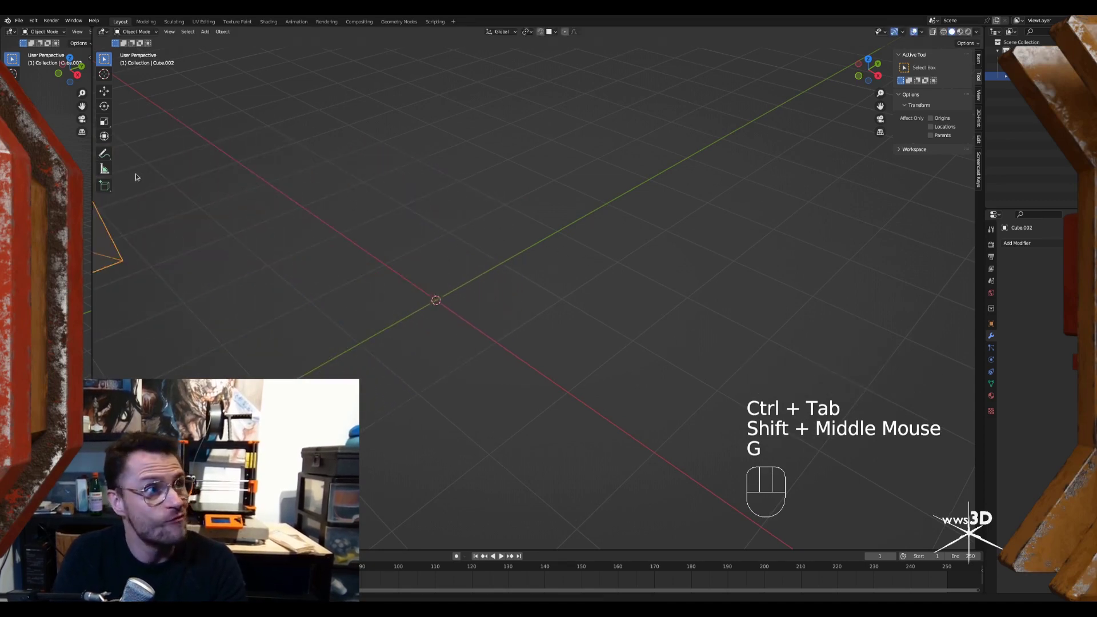
Orbit around the empty scene to set up the view
key(g)
middle_click(477, 217)
middle_click(494, 221)
middle_click(494, 225)
middle_click(499, 242)
middle_click(554, 244)
drag(563, 212, 505, 215)
middle_click(523, 224)
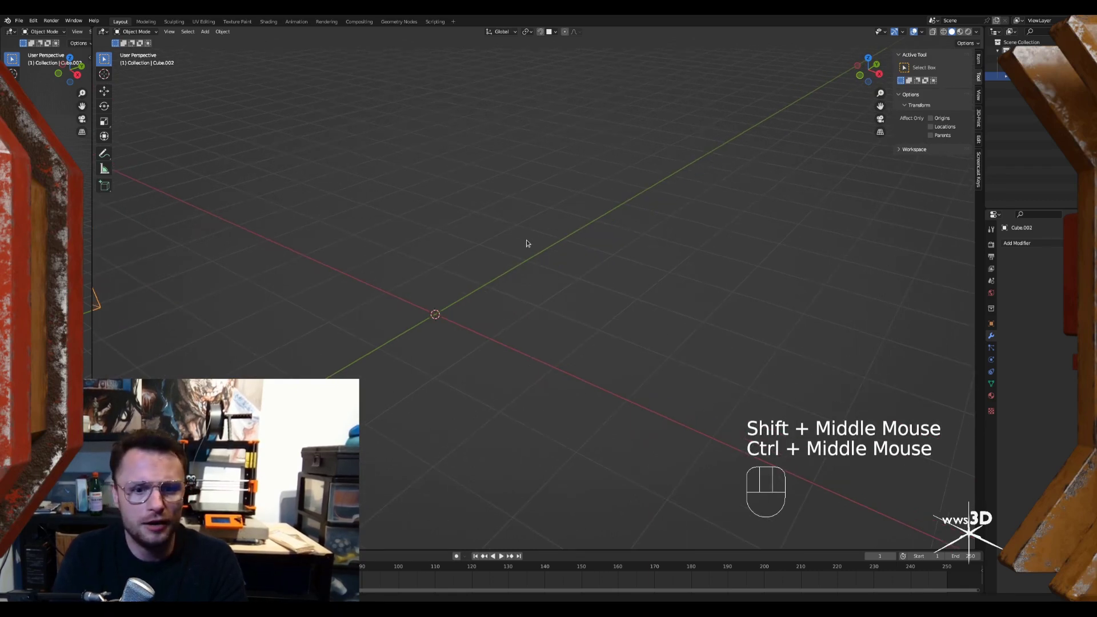
drag(517, 233, 484, 233)
right_click(457, 223)
Add a new cube, Cube.003, and tilt it with a rotation
key(shift+a)
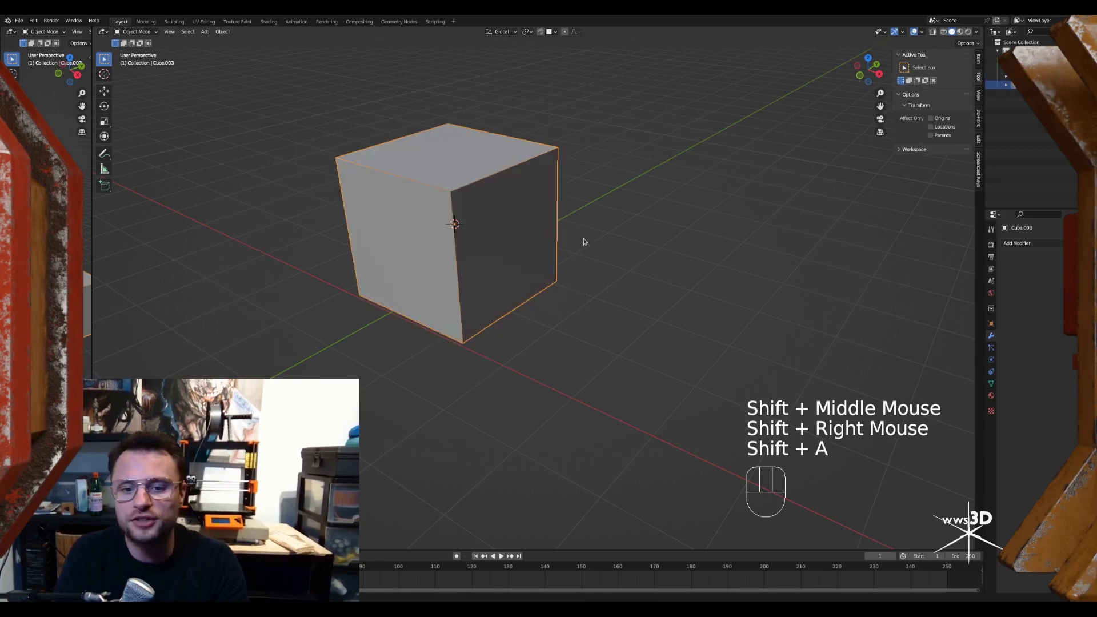
key(g)
middle_click(540, 258)
key(g)
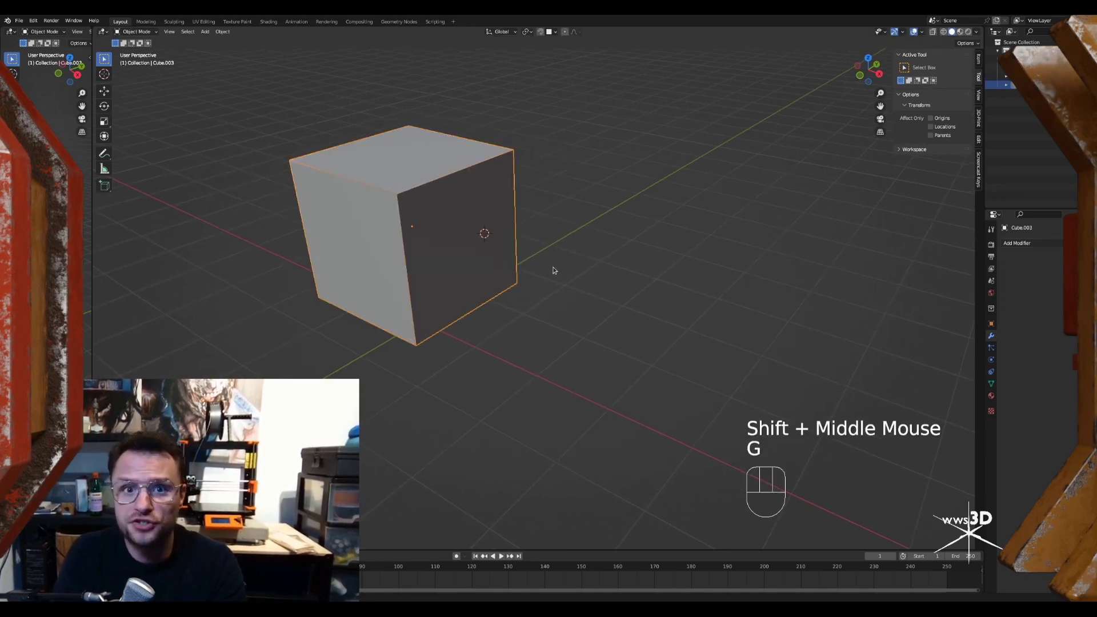
key(r)
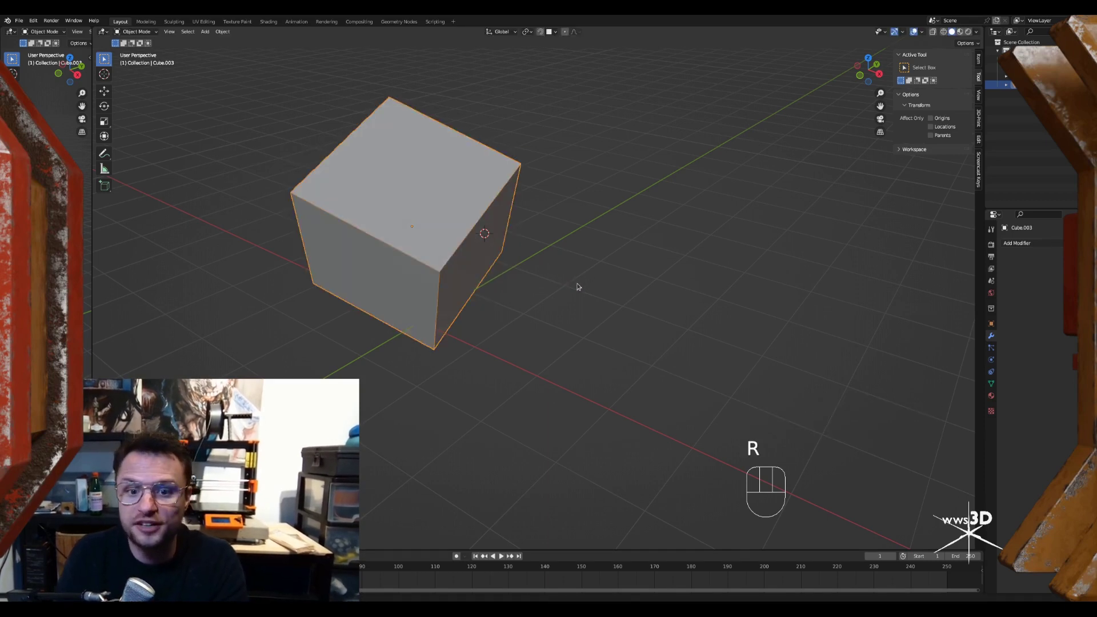
Duplicate the tilted cube as Cube.004 and place it to the right of the first
key(shift+d)
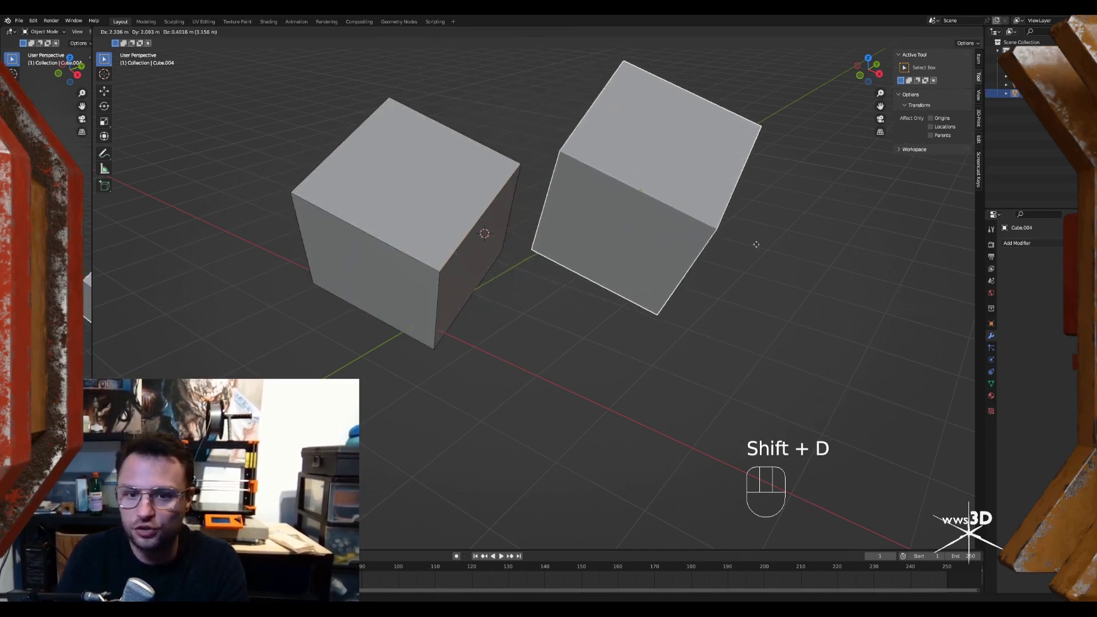
key(r)
key(g)
drag(678, 250, 665, 262)
middle_click(592, 245)
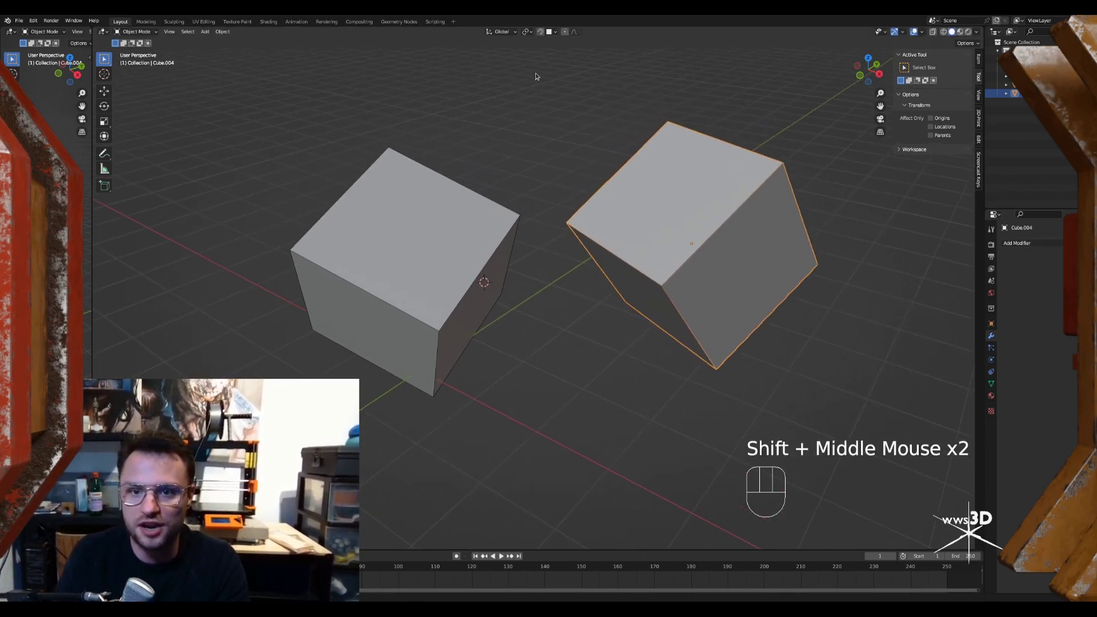
Select the first cube and turn snapping on, set to project onto faces with rotation aligned
click(427, 236)
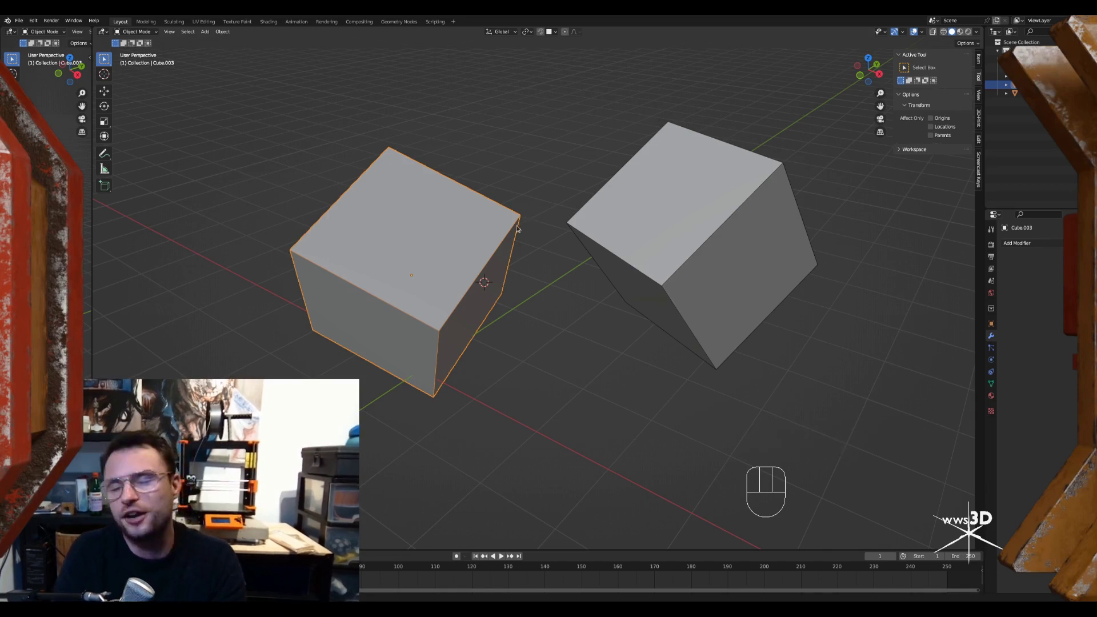
click(542, 32)
drag(553, 33, 609, 298)
drag(547, 235, 530, 233)
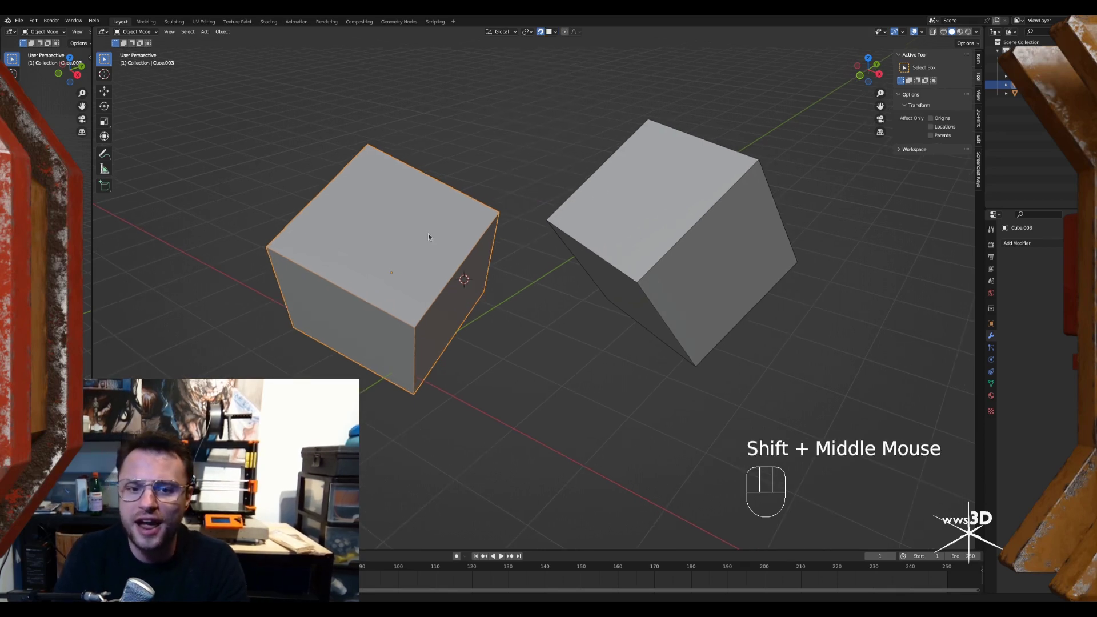
Enter Edit Mode on Cube.003, select its top face and view it from a lower angle
click(437, 233)
key(Tab)
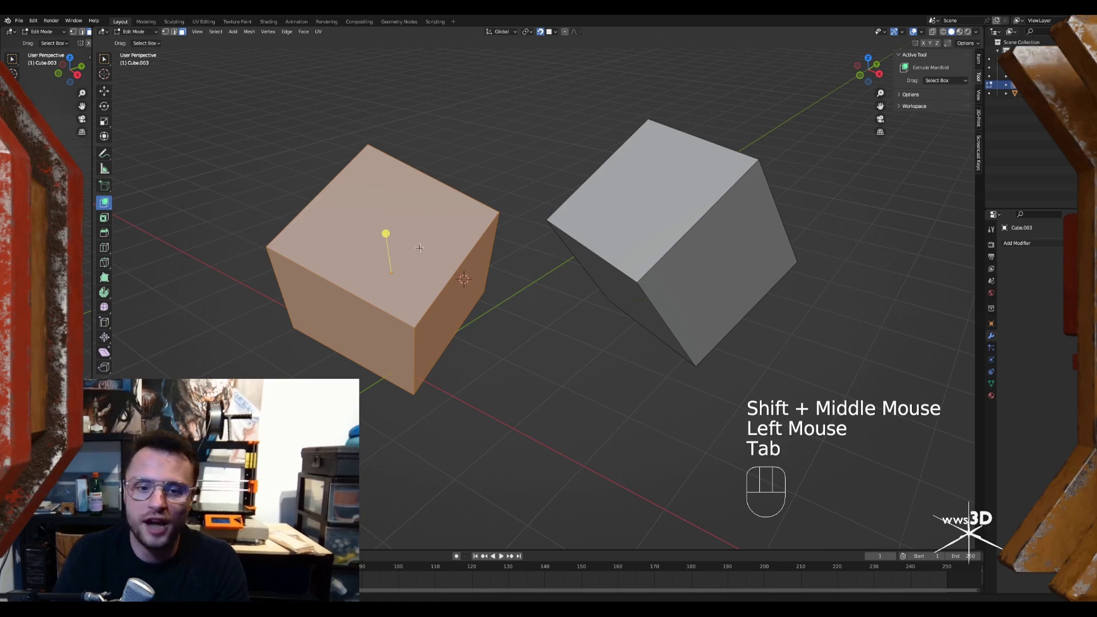
click(404, 225)
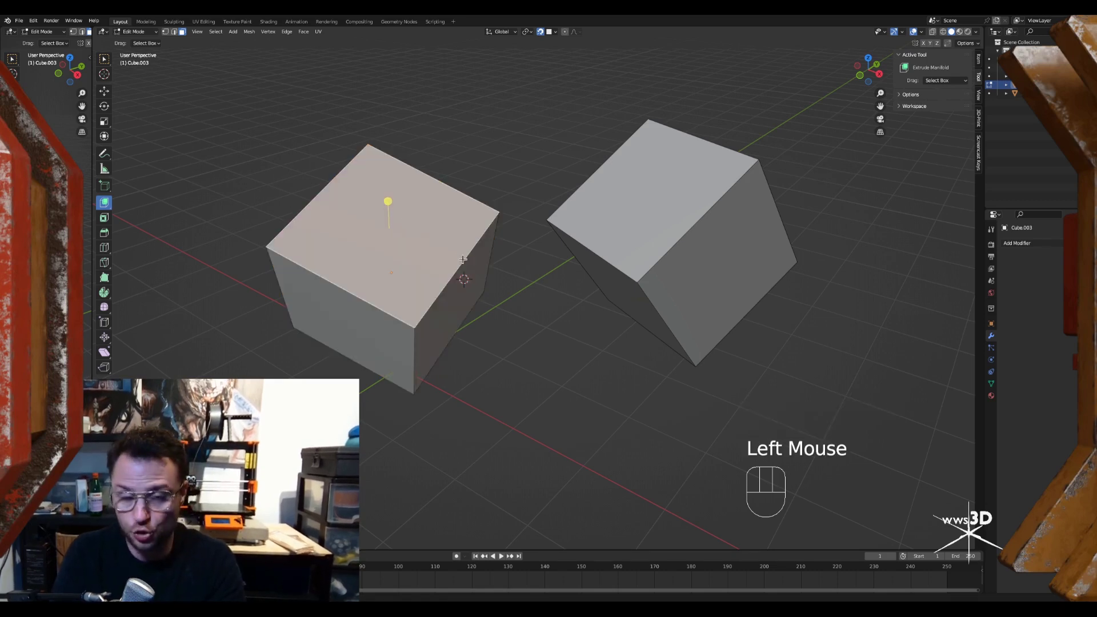
middle_click(478, 242)
drag(495, 221, 468, 233)
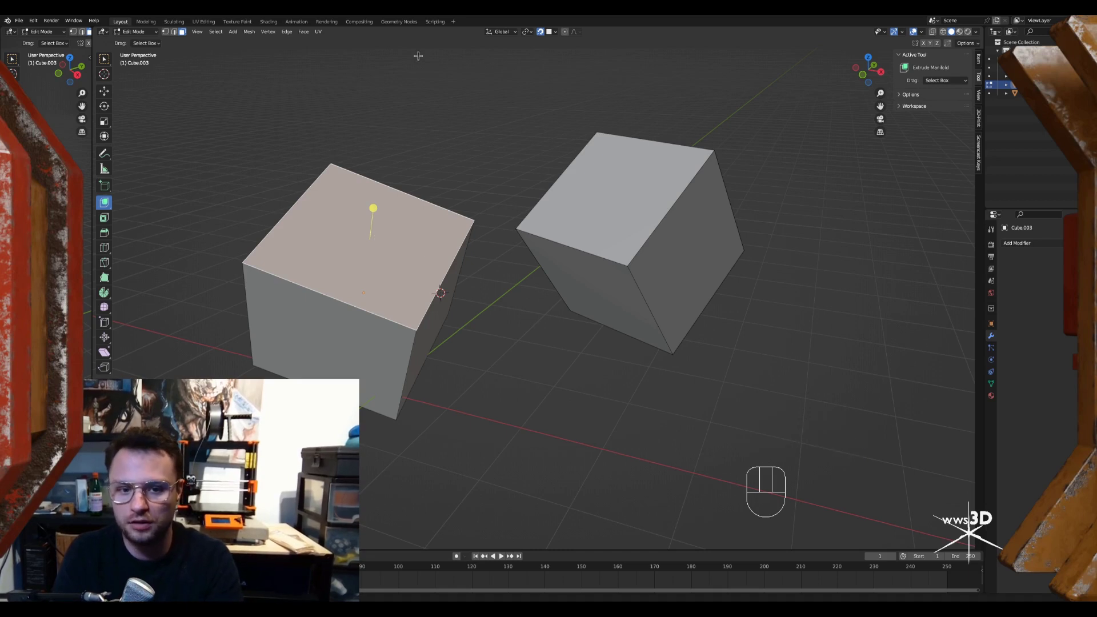
middle_click(418, 234)
drag(513, 207, 504, 210)
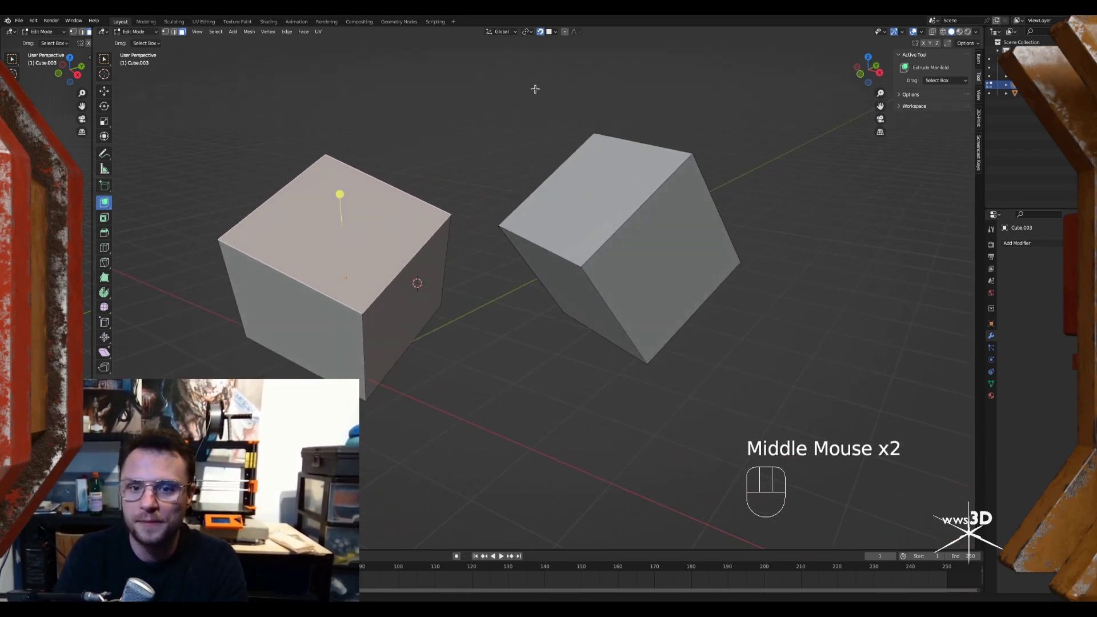
drag(554, 36, 608, 363)
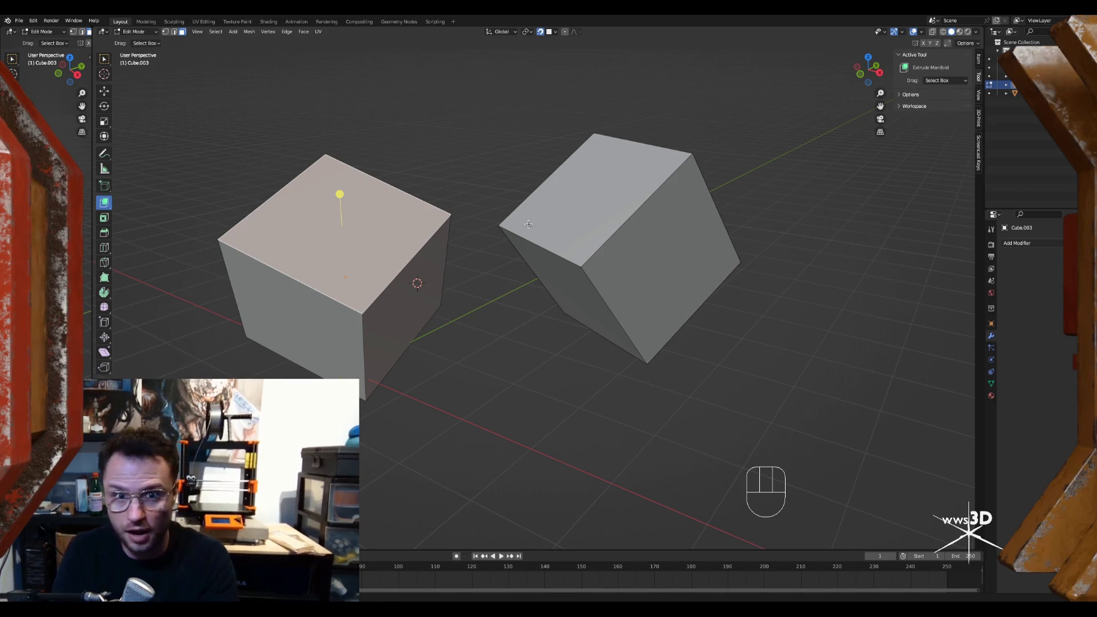
middle_click(504, 206)
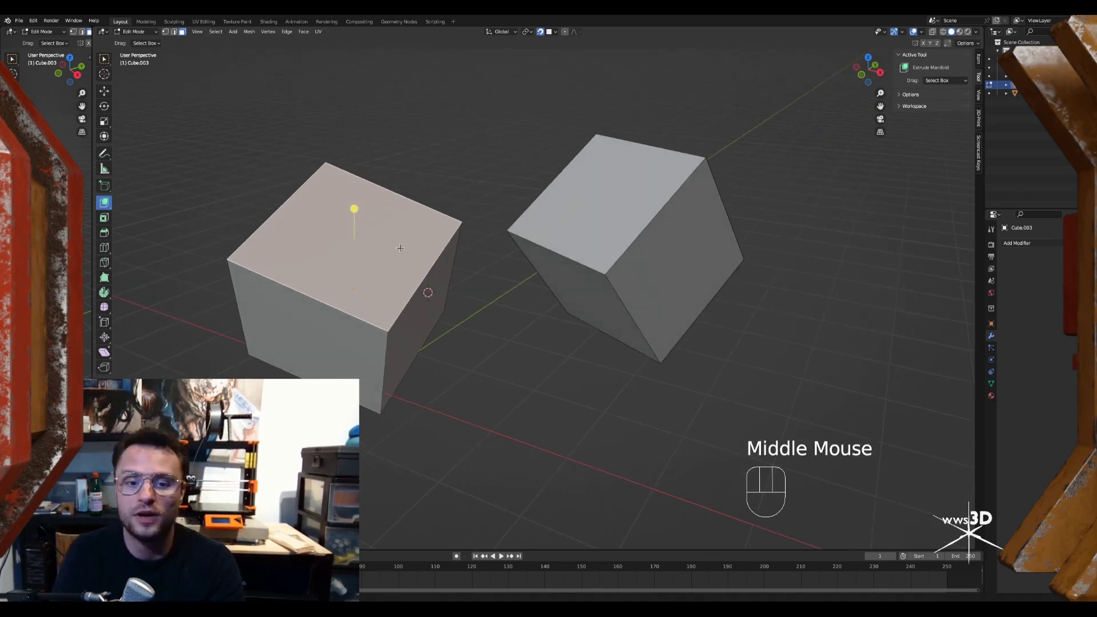
Extrude the top face into the tilted cube so it snaps flush to its surface, then return to Object Mode
key(g)
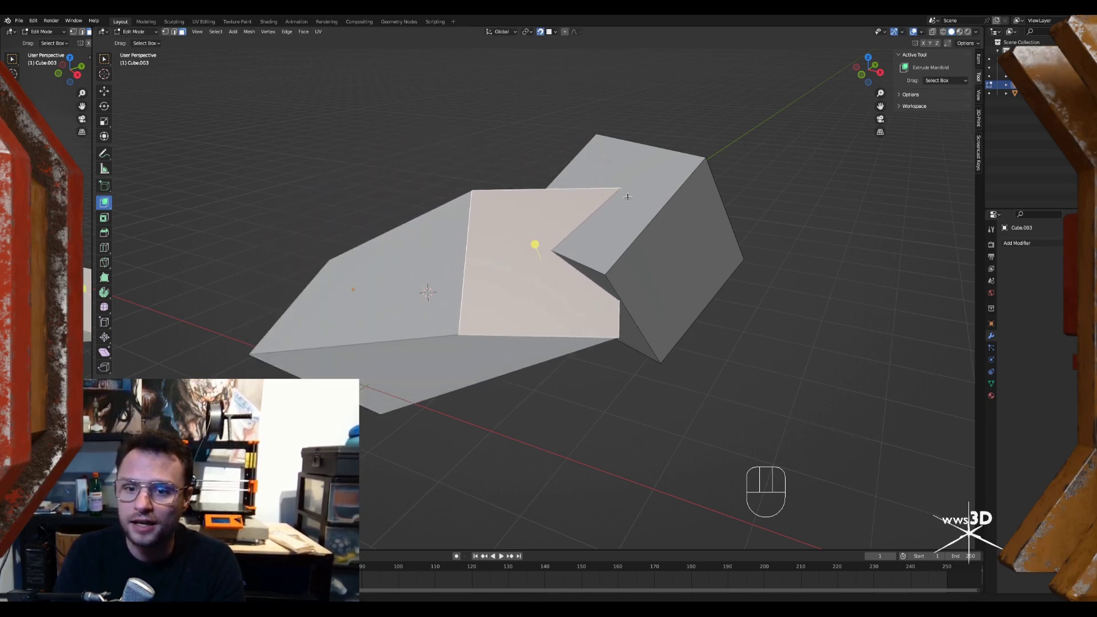
key(g)
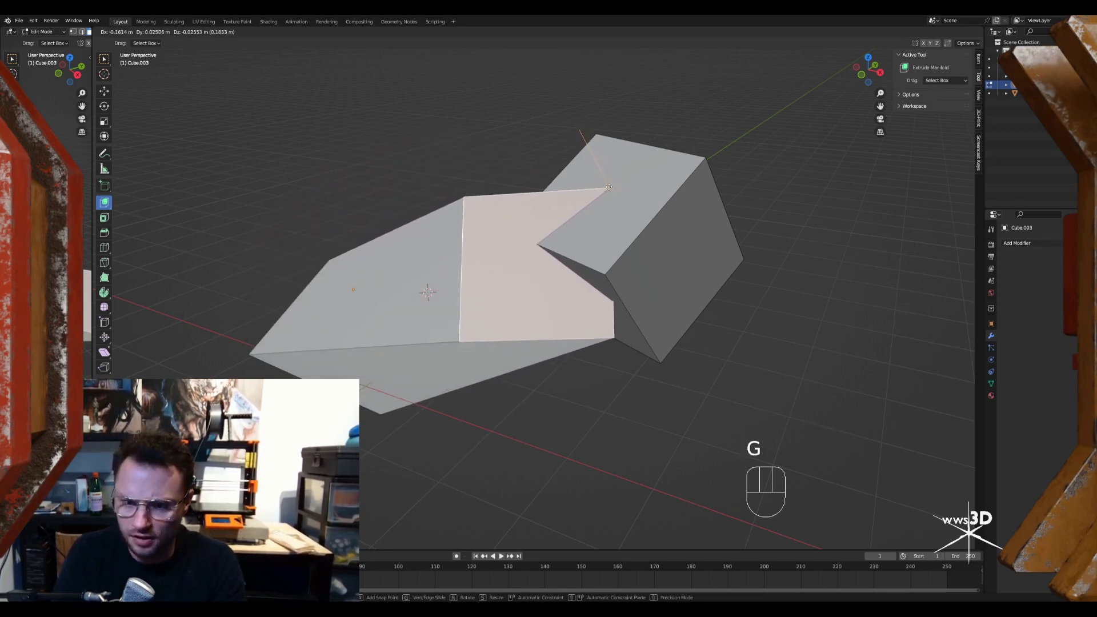
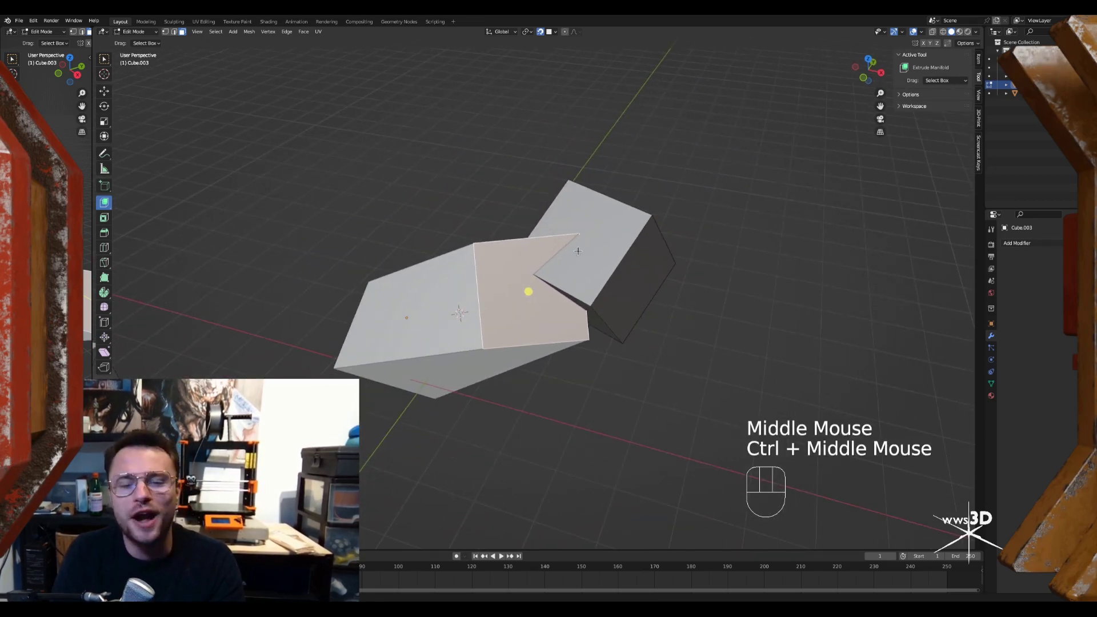
key(ctrl+Tab)
middle_click(575, 234)
middle_click(597, 199)
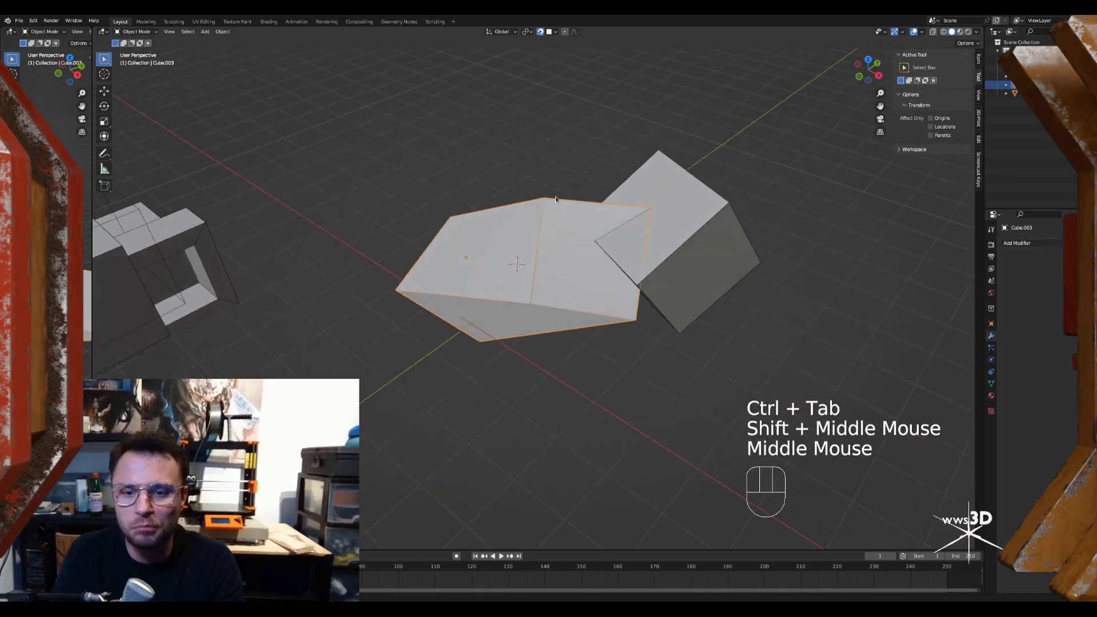
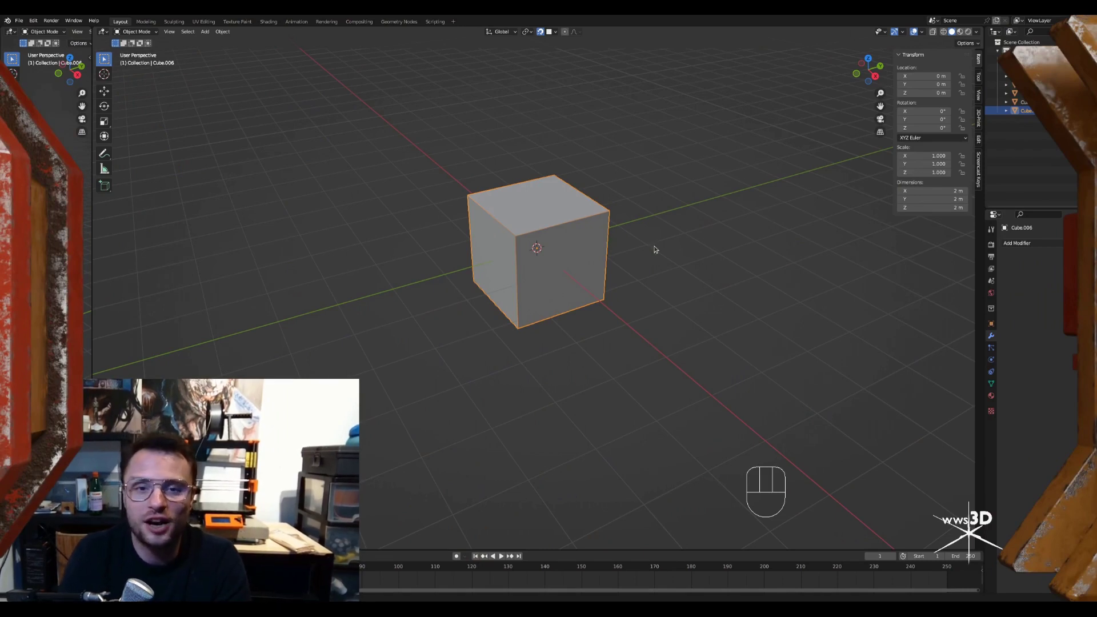
Duplicate the cube overlapping the original, union them into Cube.006 and rotate it about −8.6° around Z
middle_click(679, 254)
drag(640, 262, 618, 279)
drag(614, 285, 617, 261)
drag(614, 277, 578, 306)
middle_click(588, 296)
key(shift+d)
click(628, 289)
click(423, 238)
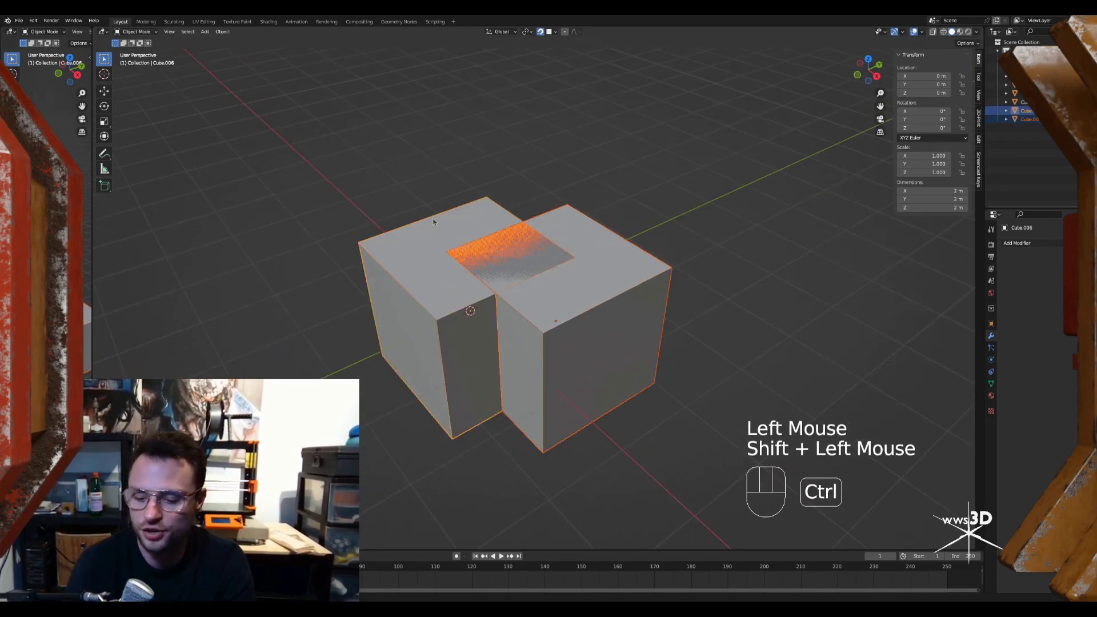
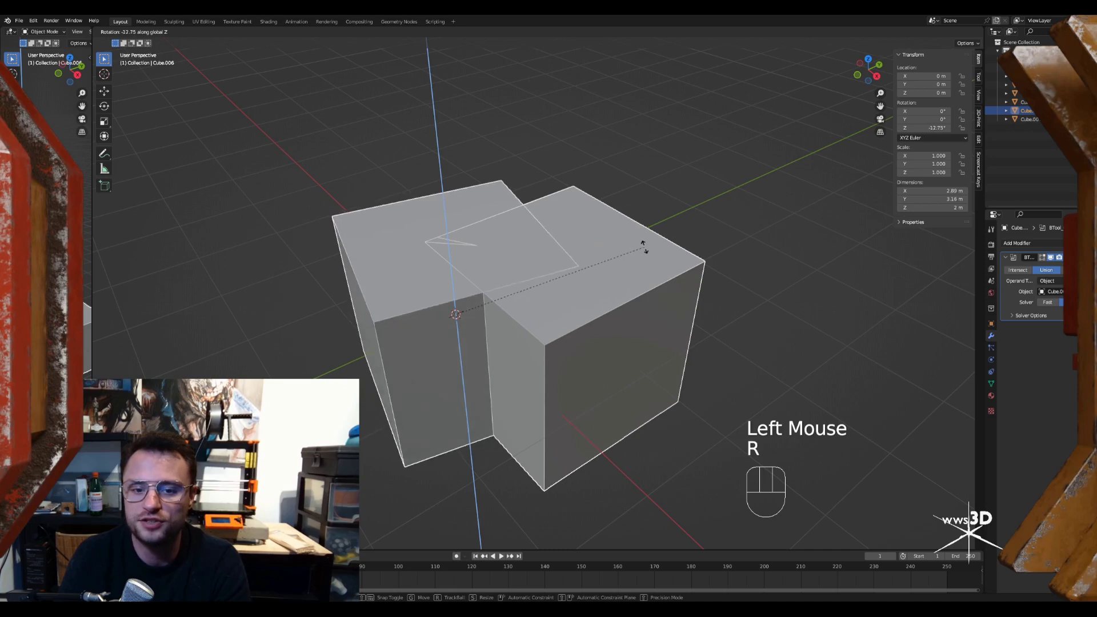
middle_click(563, 265)
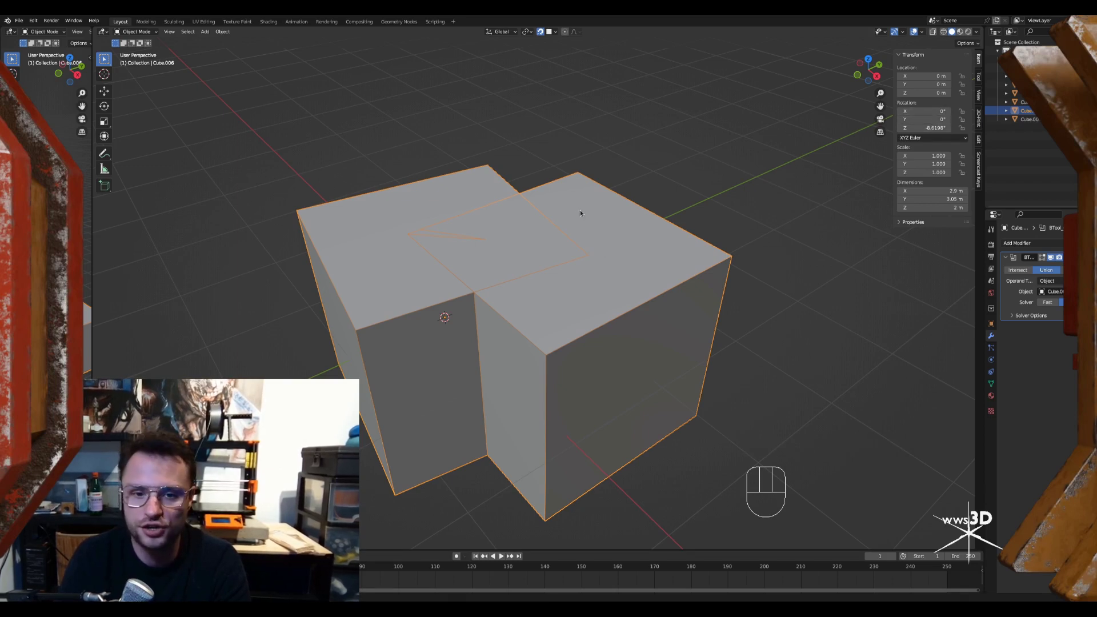
Apply Cube.006's rotation so its transforms read zero while keeping its angle
key(q)
key(shift+a)
key(ctrl+a)
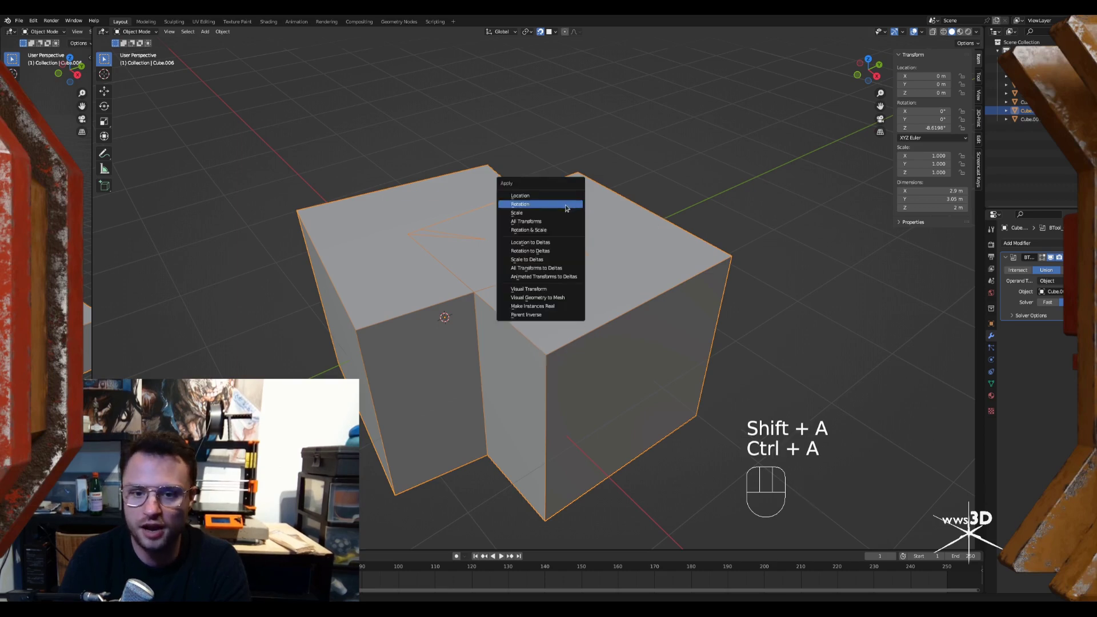
middle_click(520, 242)
Orbit above and along the side of the union to examine the sliver edges on its top face
middle_click(532, 229)
middle_click(515, 240)
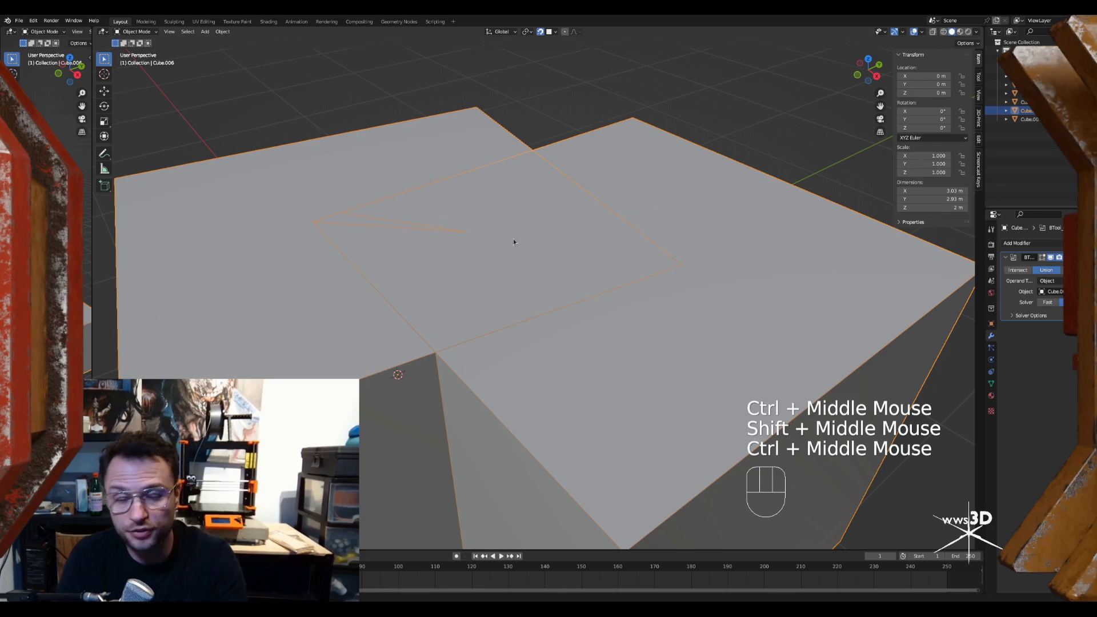
drag(511, 250, 510, 227)
drag(551, 190, 534, 289)
middle_click(577, 261)
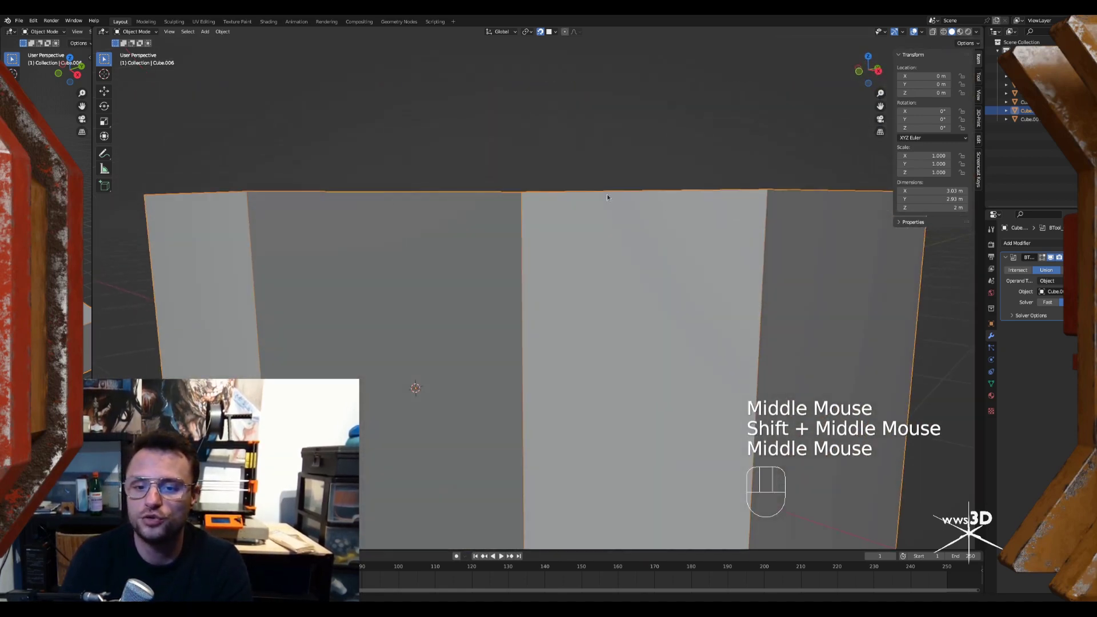
drag(583, 200, 576, 227)
drag(591, 274, 596, 205)
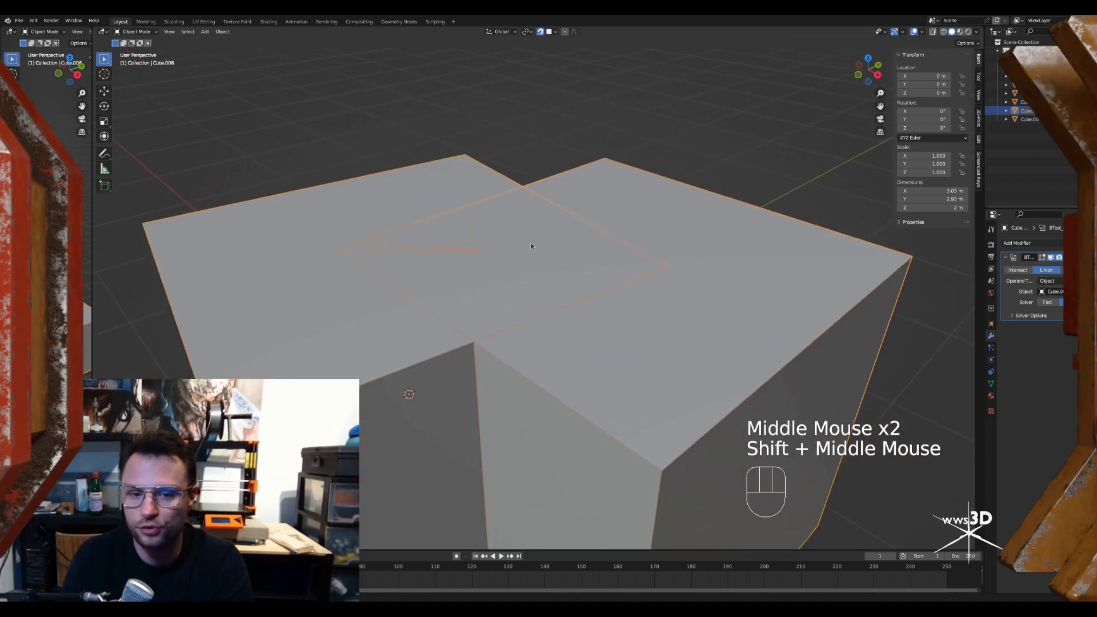
middle_click(531, 254)
middle_click(490, 288)
drag(493, 290, 526, 290)
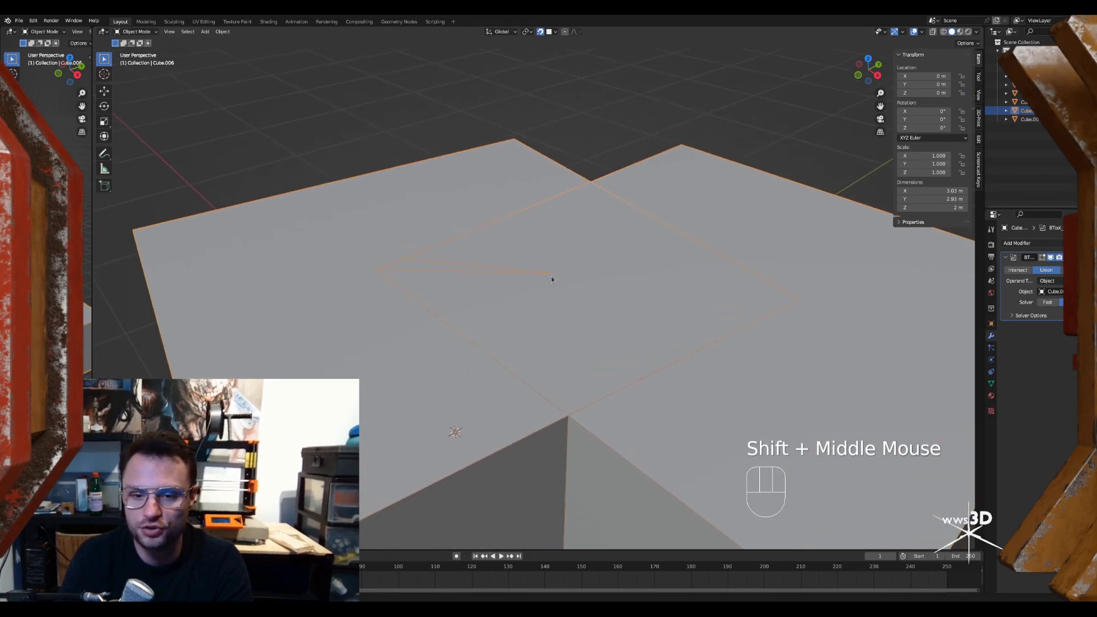
drag(633, 312, 586, 284)
middle_click(596, 294)
middle_click(613, 306)
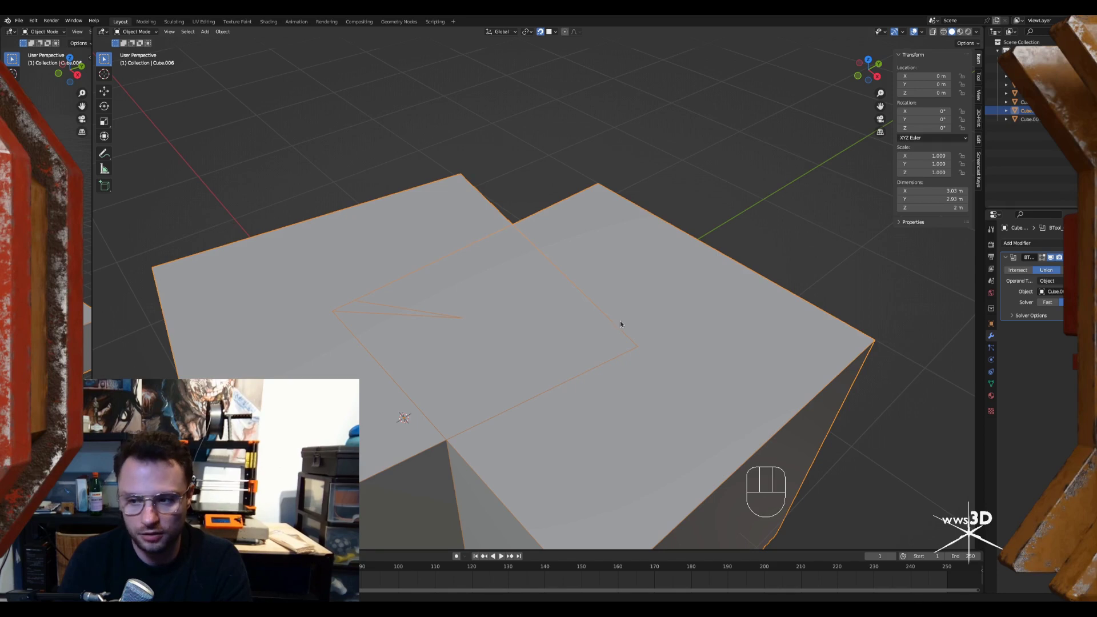
Keep orbiting around the top face to inspect the stray artifact edges from further angles
middle_click(618, 253)
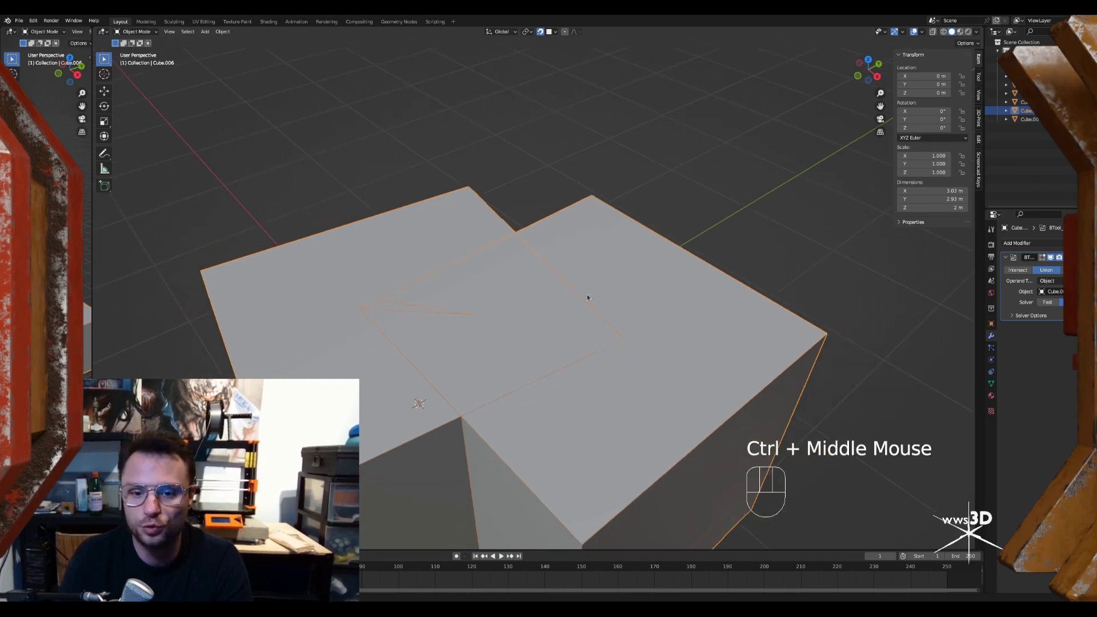
middle_click(602, 307)
middle_click(602, 297)
middle_click(598, 299)
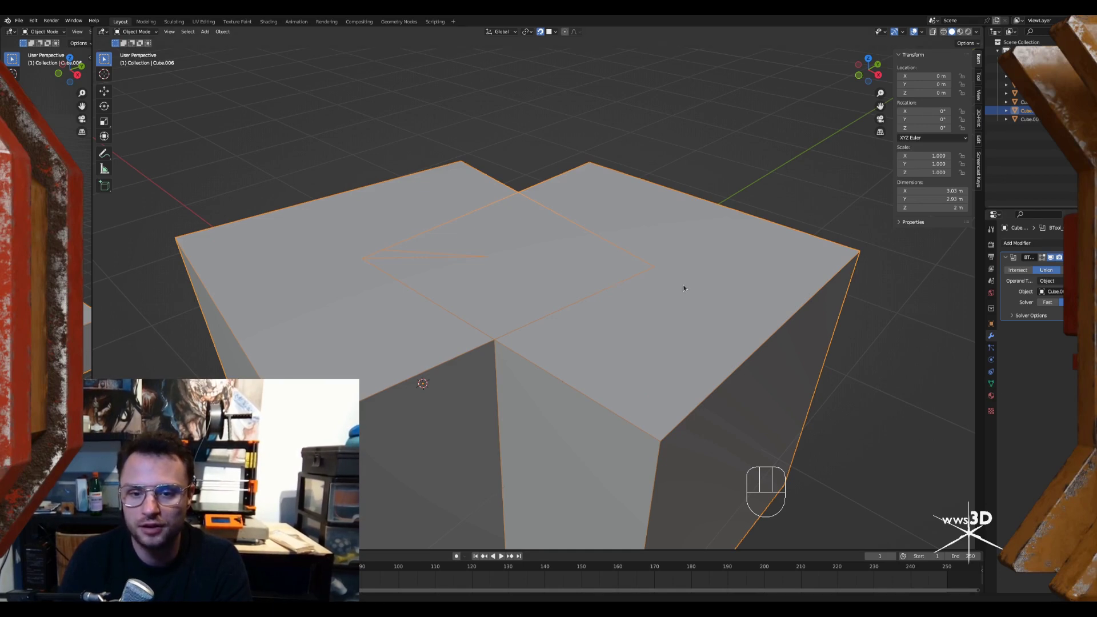
middle_click(620, 276)
middle_click(622, 272)
middle_click(578, 238)
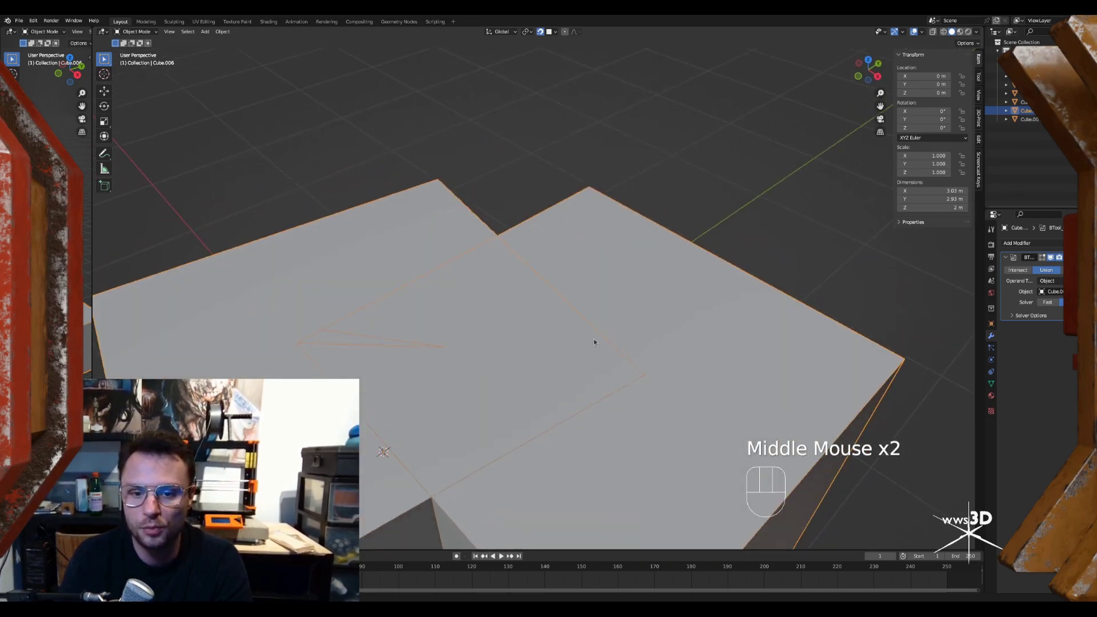
drag(623, 364, 633, 333)
drag(414, 348, 442, 320)
middle_click(543, 292)
middle_click(589, 292)
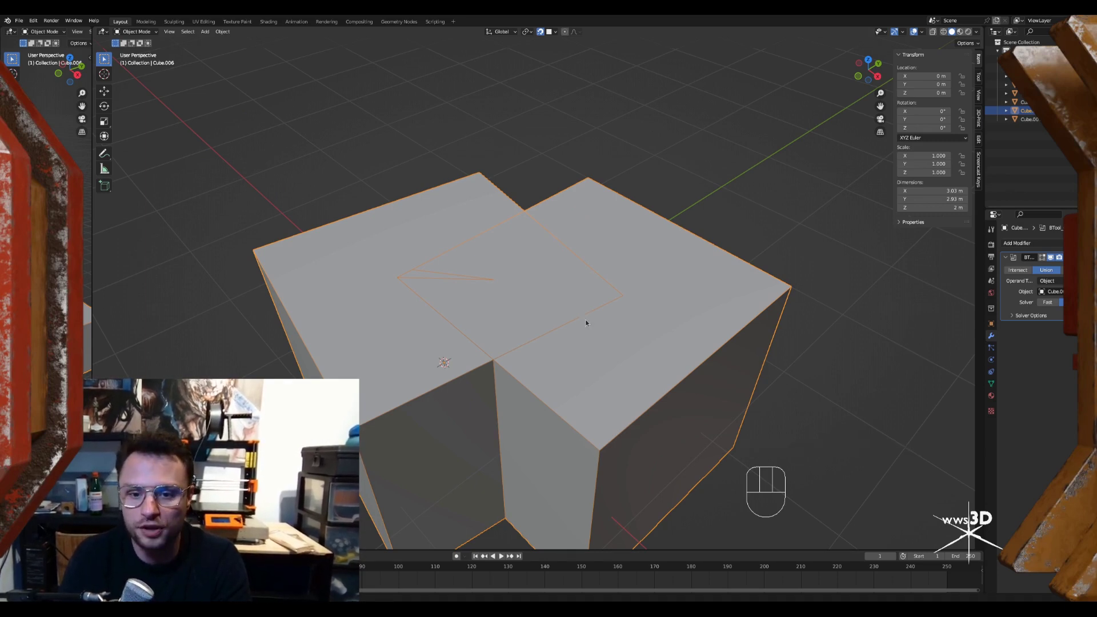
middle_click(554, 311)
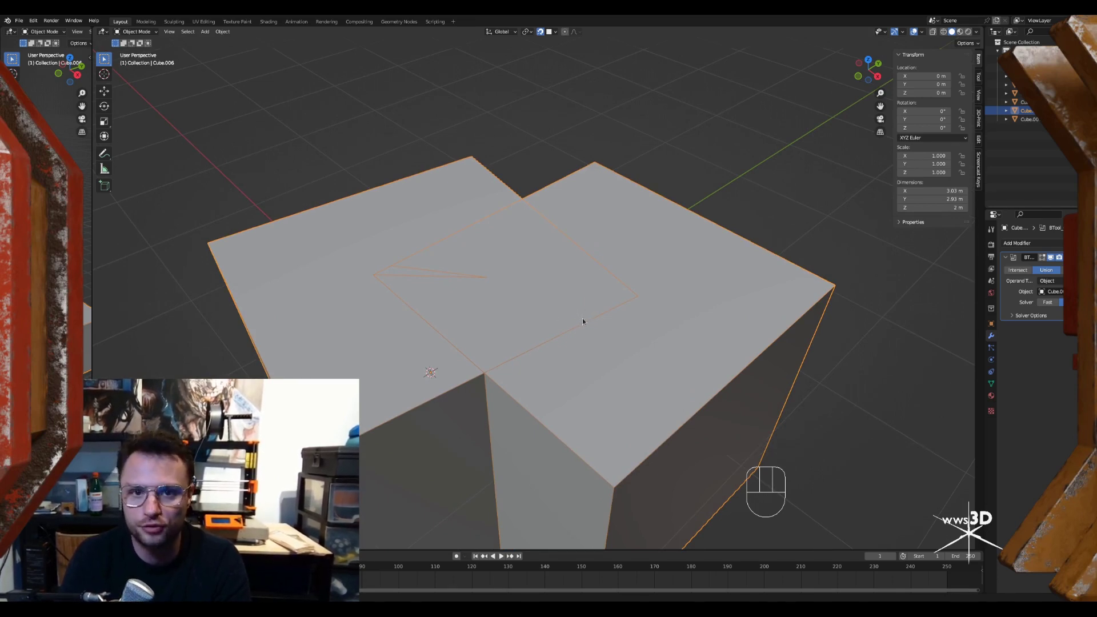
drag(569, 254, 564, 295)
middle_click(603, 318)
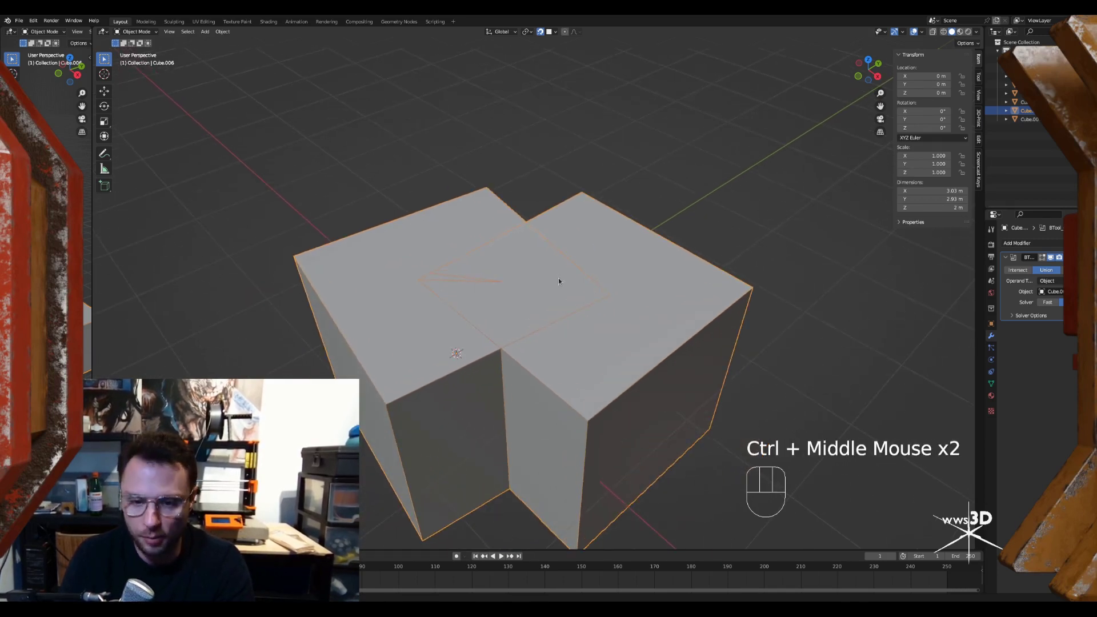
Inspect the union's top face and nudge a corner vertex of the sliver triangle
key(q)
middle_click(570, 289)
key(Tab)
click(495, 277)
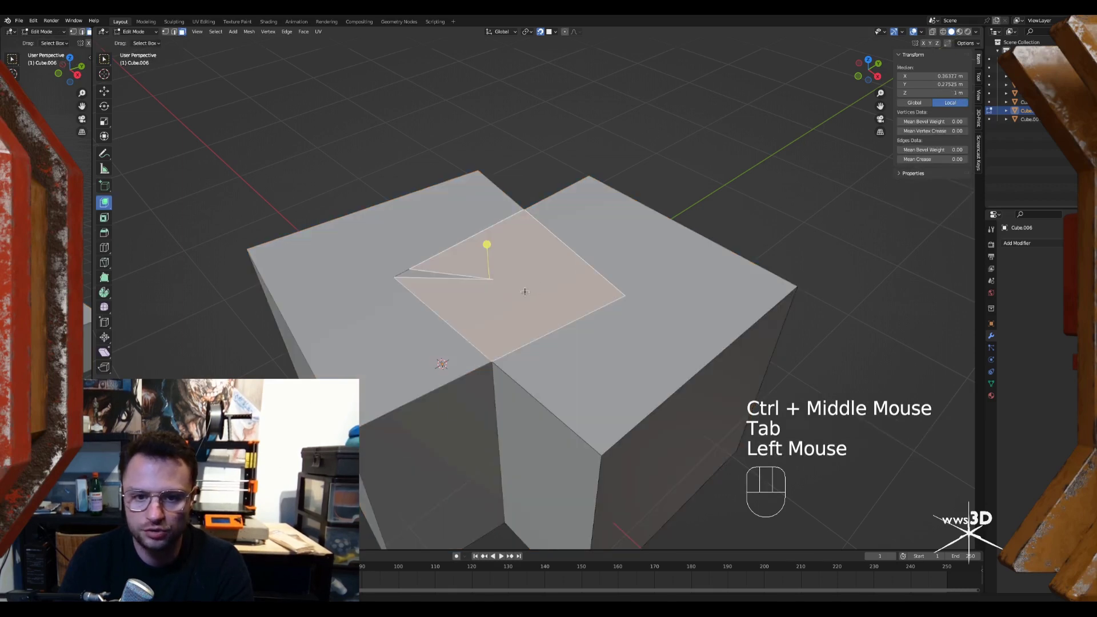
key(1)
click(502, 278)
key(g)
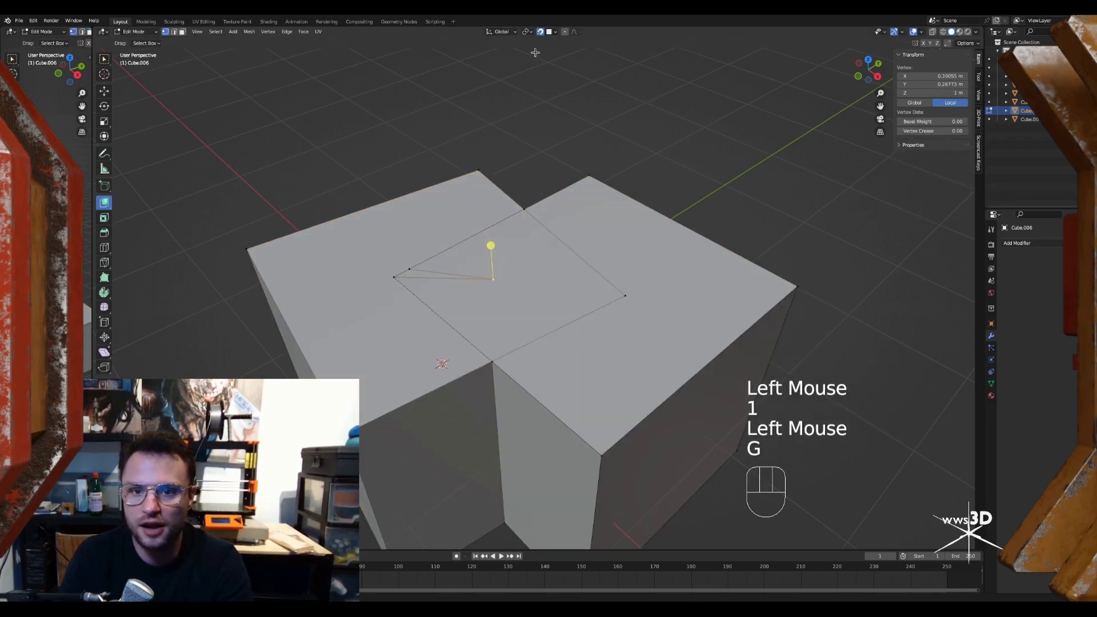
click(543, 36)
key(g)
middle_click(558, 261)
middle_click(556, 258)
Select the sliver's edges and try dissolving them, undoing the wrong removal
key(2)
click(483, 202)
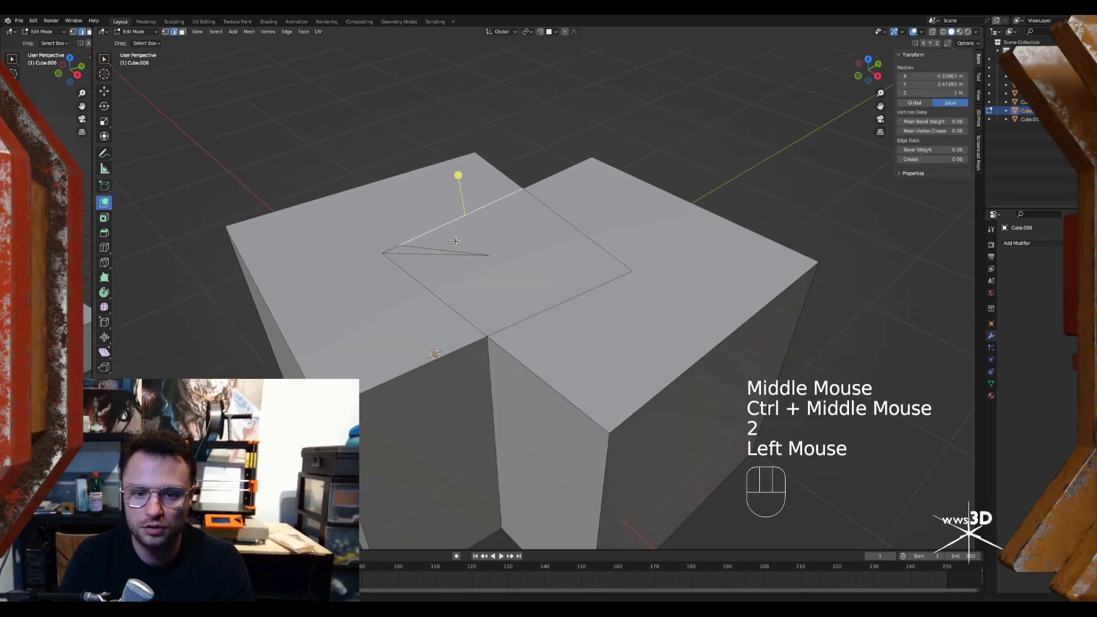
click(426, 243)
click(416, 251)
click(408, 267)
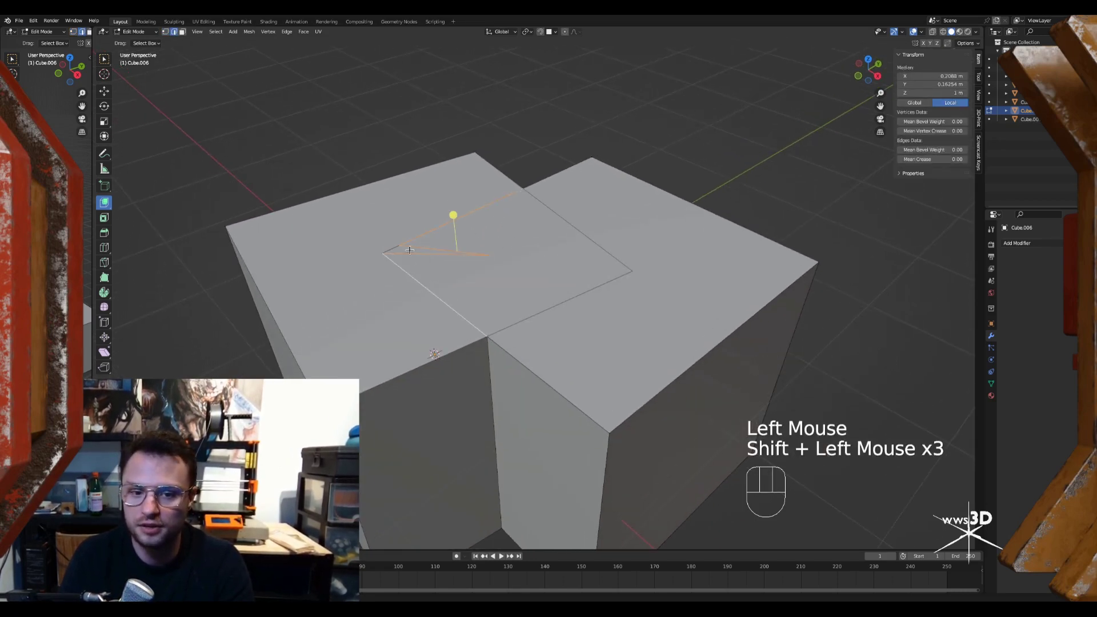
click(389, 245)
key(ctrl+x)
middle_click(517, 253)
click(461, 231)
key(ctrl+z)
key(ctrl+z)
Dissolve the stray triangle edges so the merged cubes' top is one clean face
click(583, 224)
click(608, 299)
key(ctrl+x)
middle_click(590, 268)
click(420, 243)
key(ctrl+x)
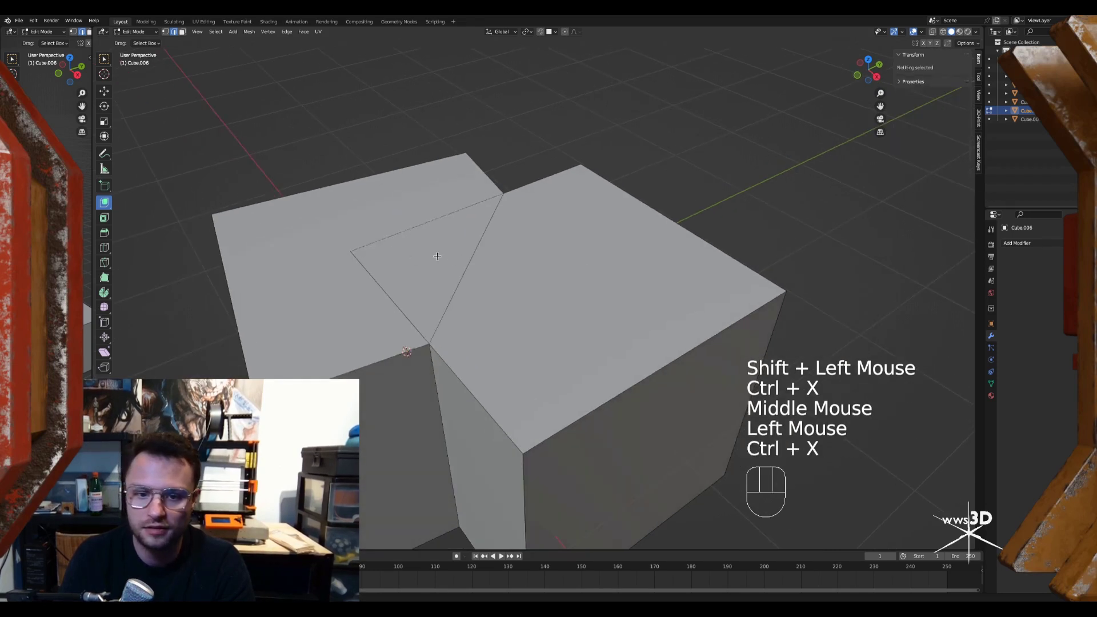
click(473, 248)
key(ctrl+x)
click(413, 218)
Orbit around the merged cubes to check the sides and whole shape
middle_click(555, 236)
middle_click(509, 341)
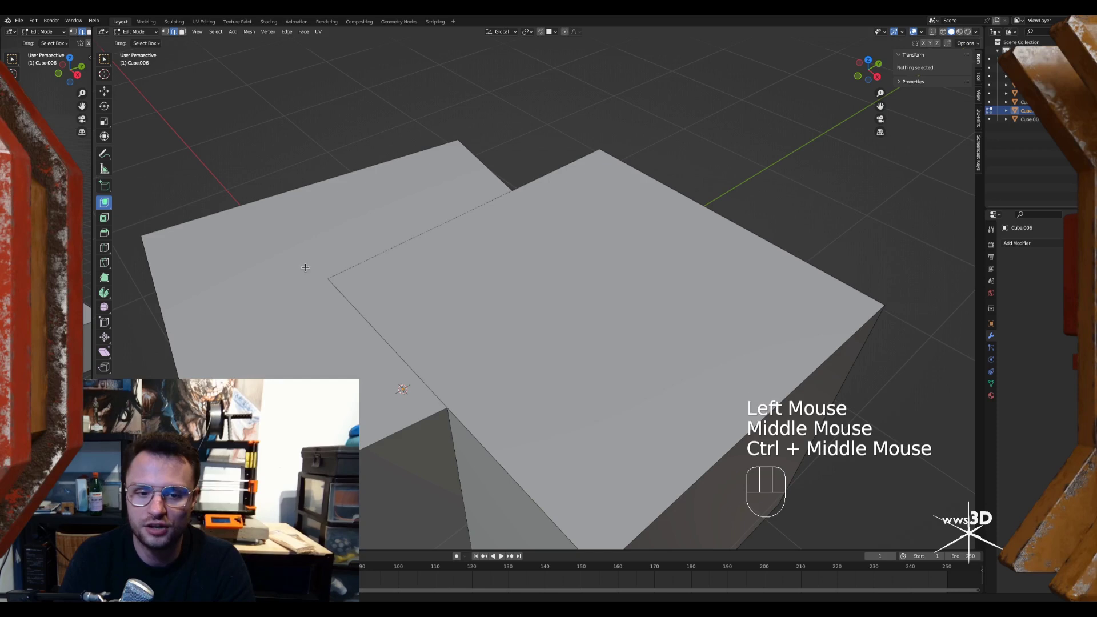
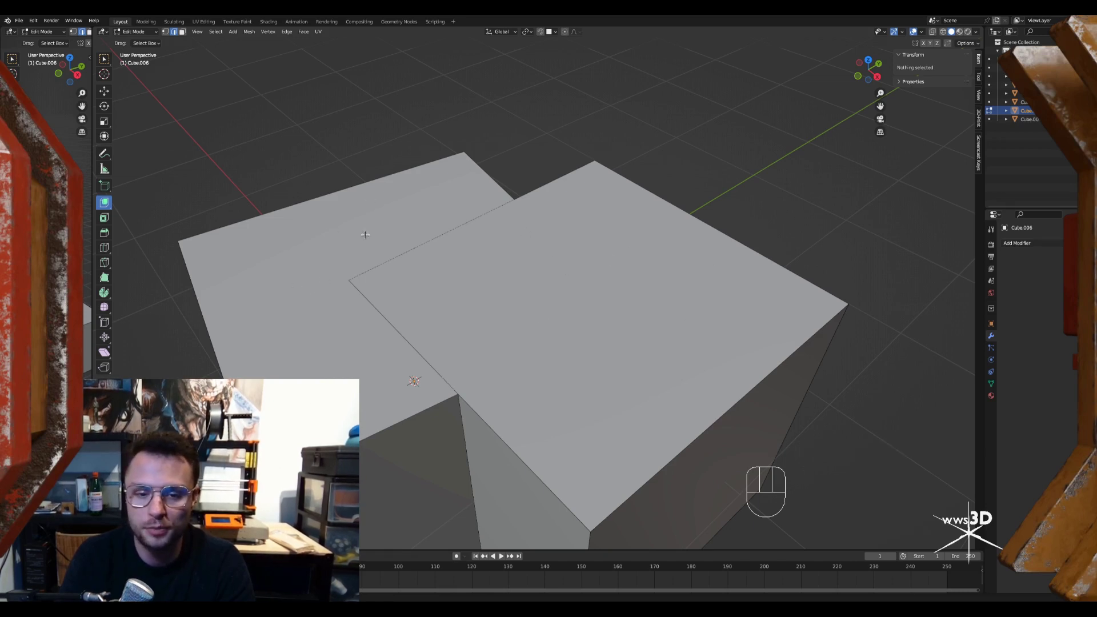
middle_click(527, 268)
middle_click(538, 267)
drag(575, 212, 580, 219)
middle_click(593, 250)
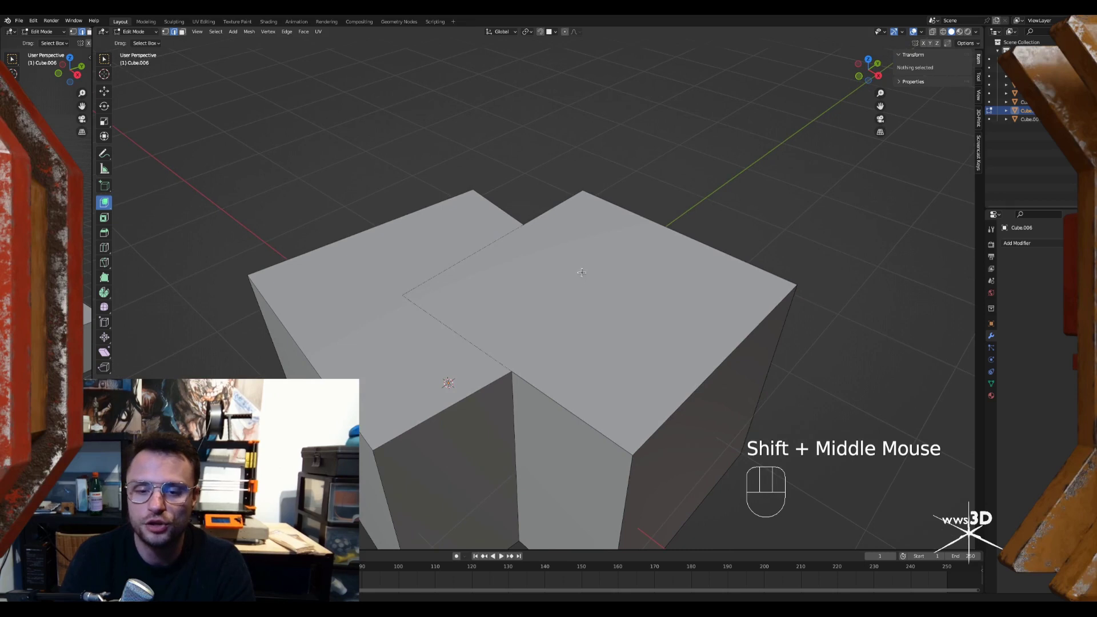
drag(588, 270, 571, 225)
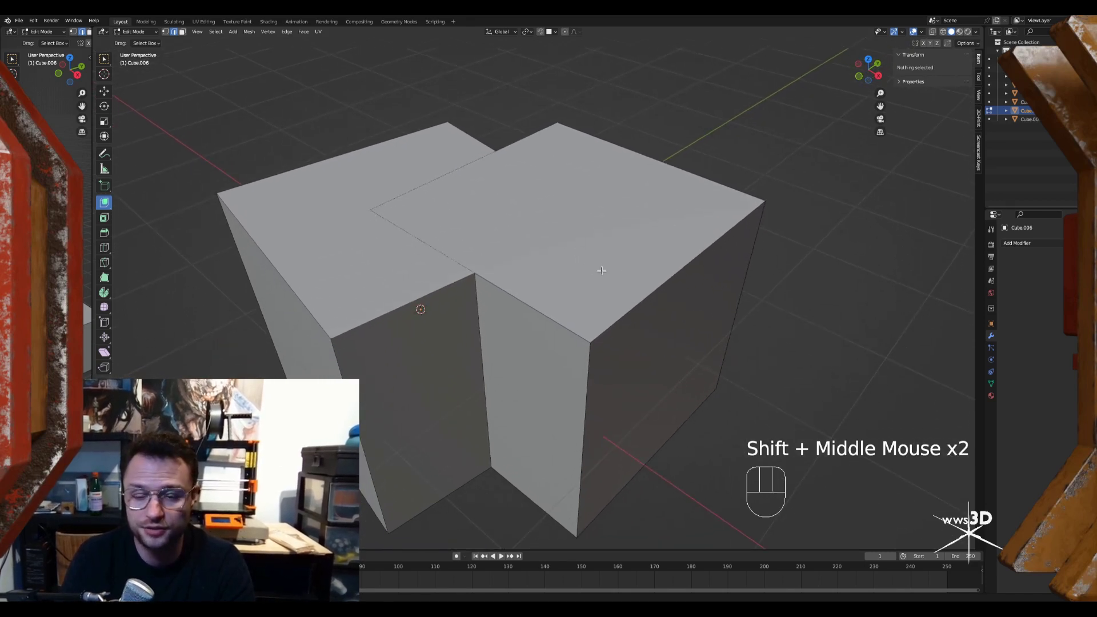
Leave edit mode and add a fresh cube to the scene beside the merged shape
key(ctrl+Tab)
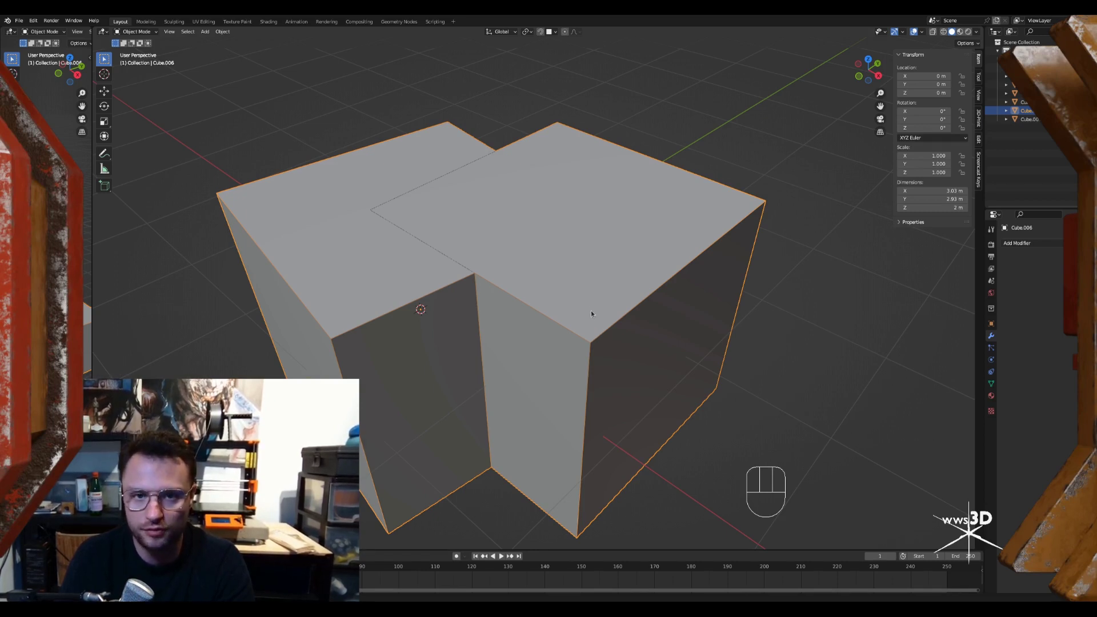
middle_click(591, 279)
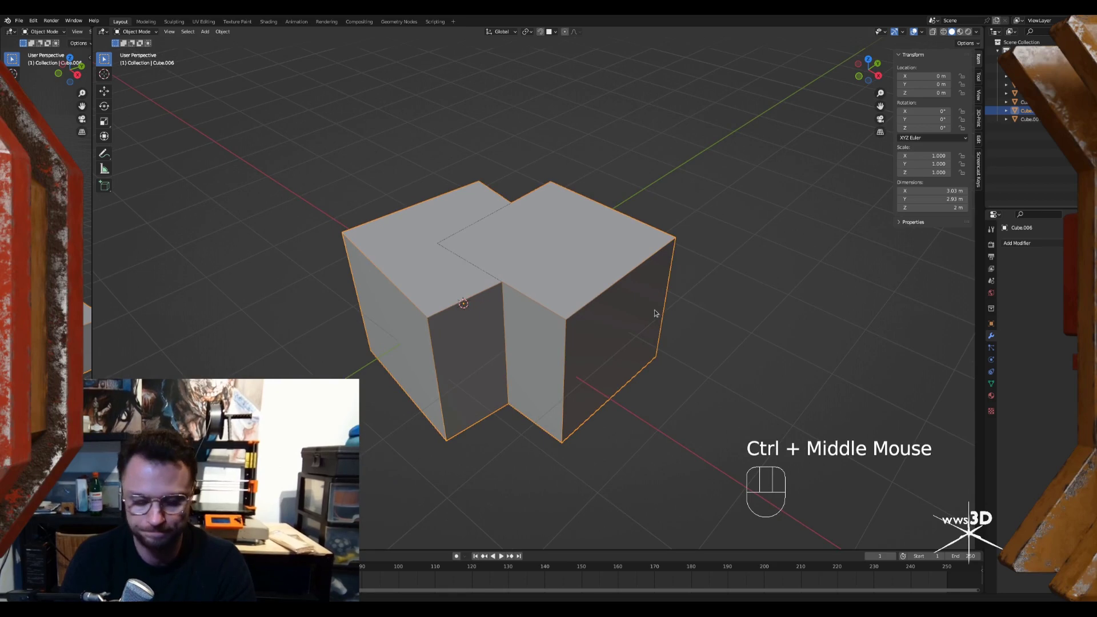
key(g)
click(517, 288)
key(x)
drag(435, 251, 542, 252)
click(436, 220)
key(g)
drag(629, 241, 536, 243)
middle_click(559, 294)
middle_click(535, 281)
drag(489, 266, 561, 254)
Extrude one face of the new cube into an open-ended tunnel block
key(shift+a)
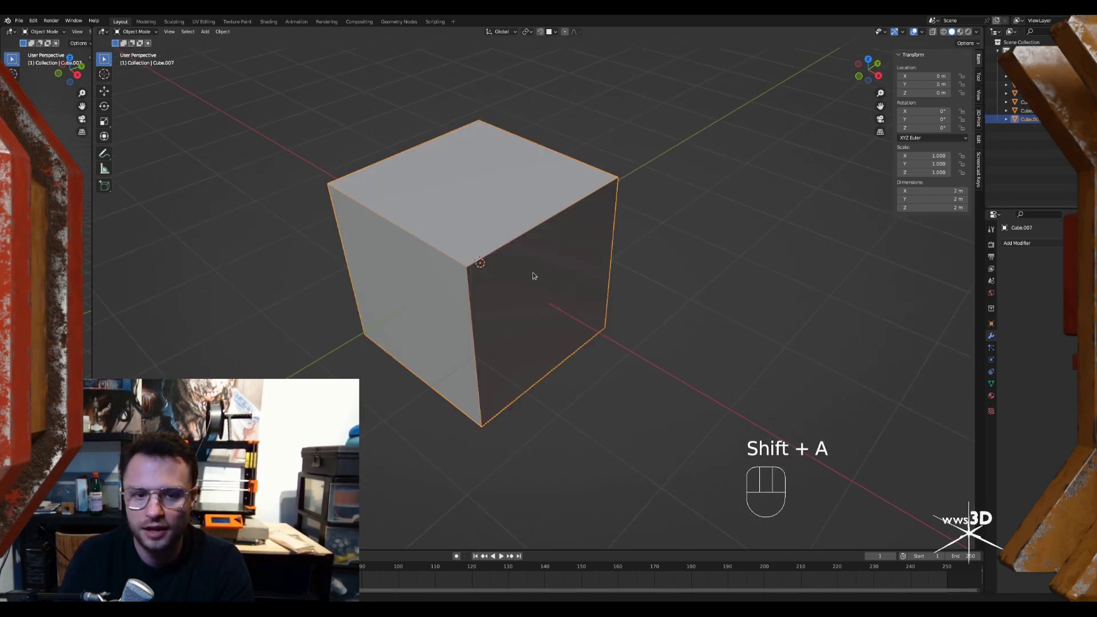
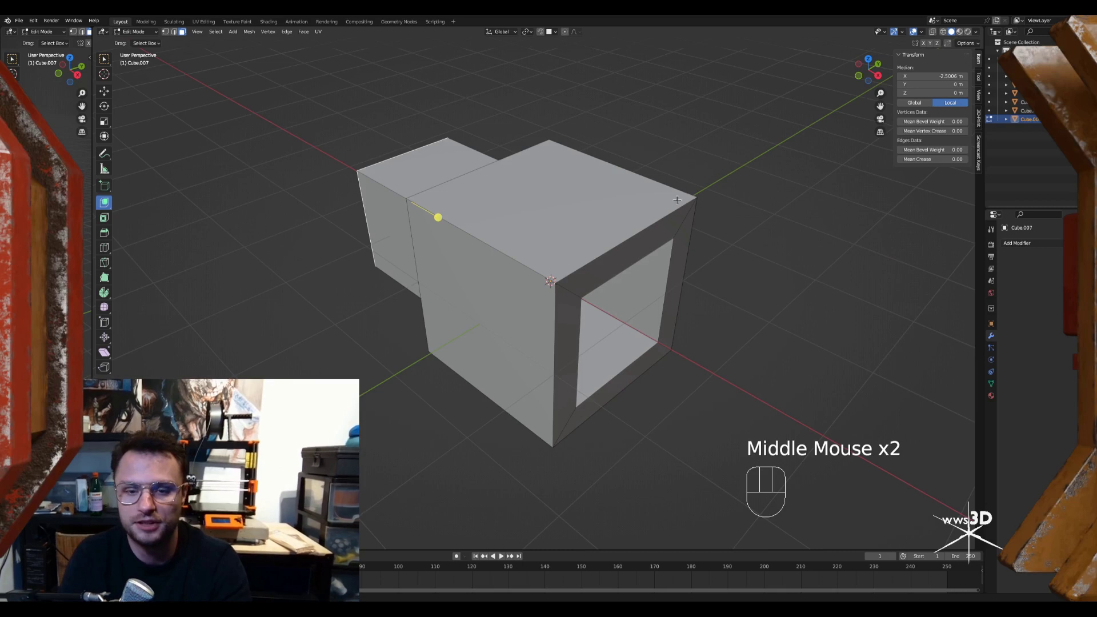
key(Tab)
middle_click(653, 254)
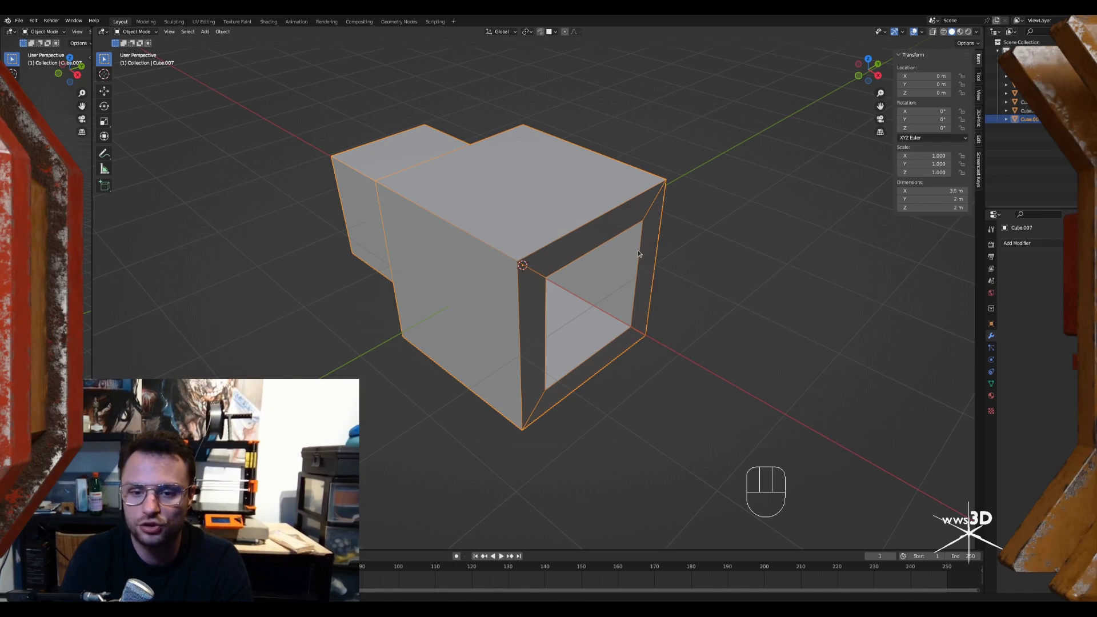
Lift the tunnel block up off the origin and tilt it at an angle
key(r)
key(g)
drag(631, 198, 617, 235)
drag(633, 240, 655, 228)
middle_click(653, 230)
key(g)
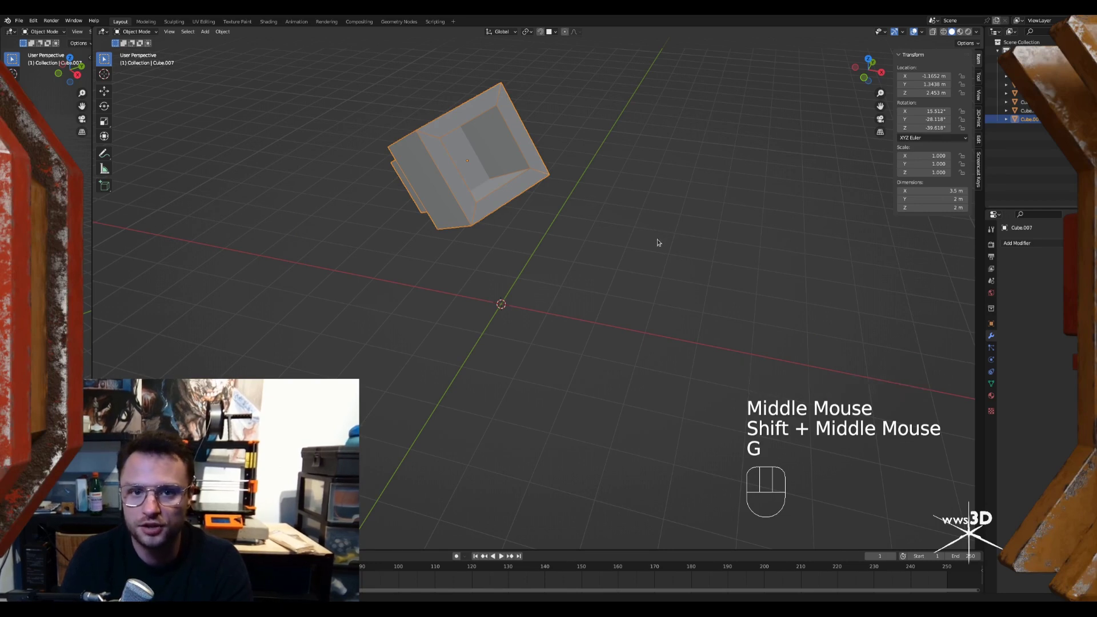
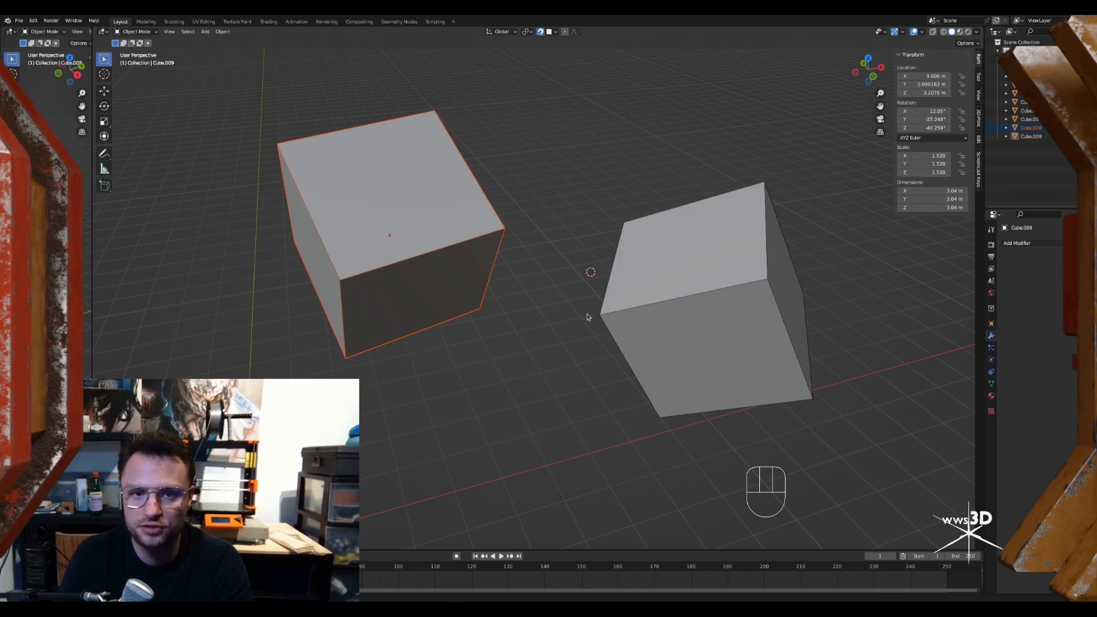
Select Cube.008's top face and drag it with face-project snapping toward the tilted cube
key(Tab)
key(Tab)
click(428, 202)
key(Tab)
click(413, 196)
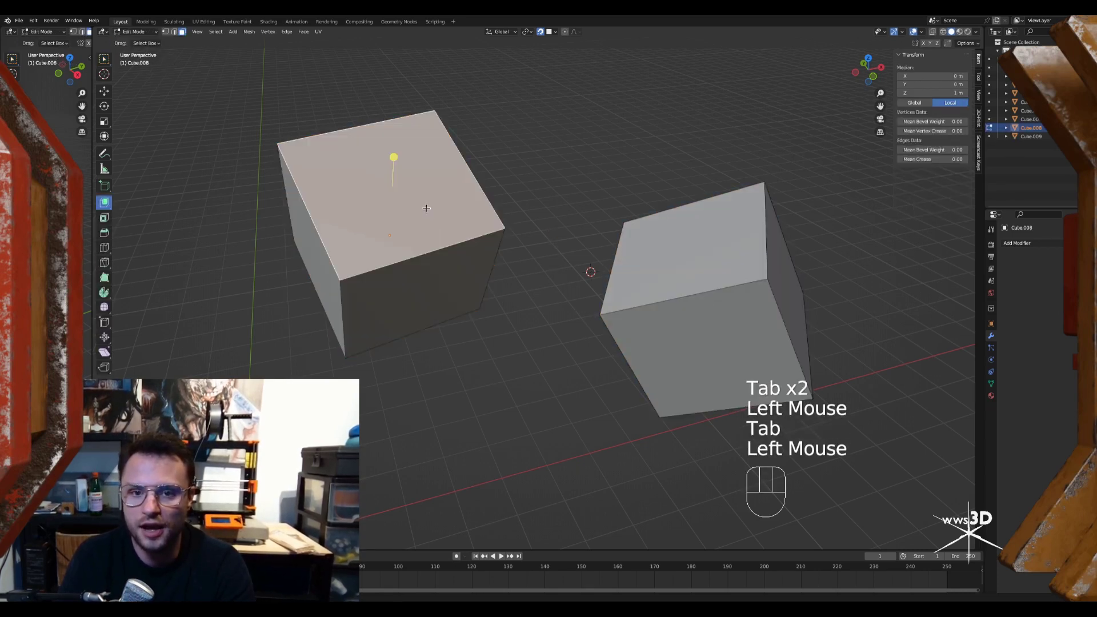
key(g)
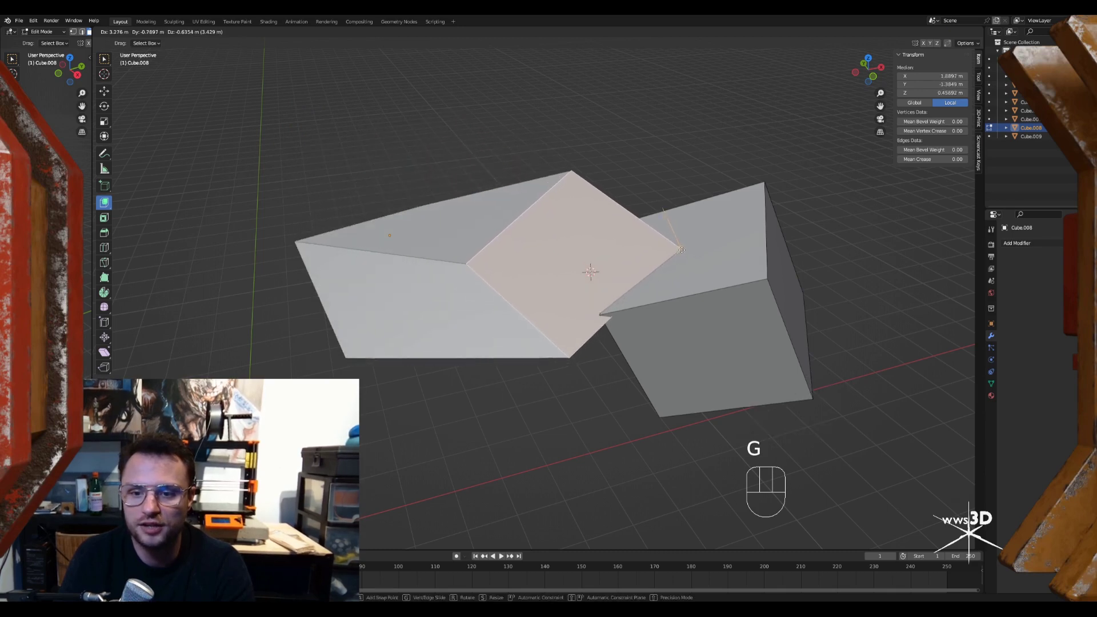
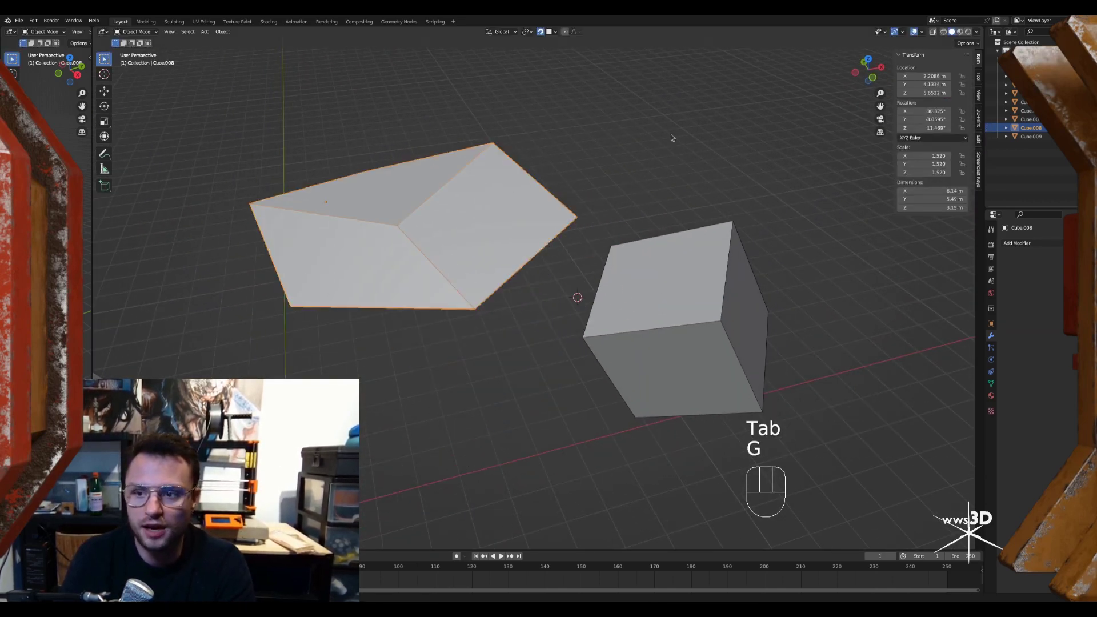
Extrude a face of the warped cube and snap it flush onto the second cube's surface
key(ctrl+a)
key(Tab)
key(g)
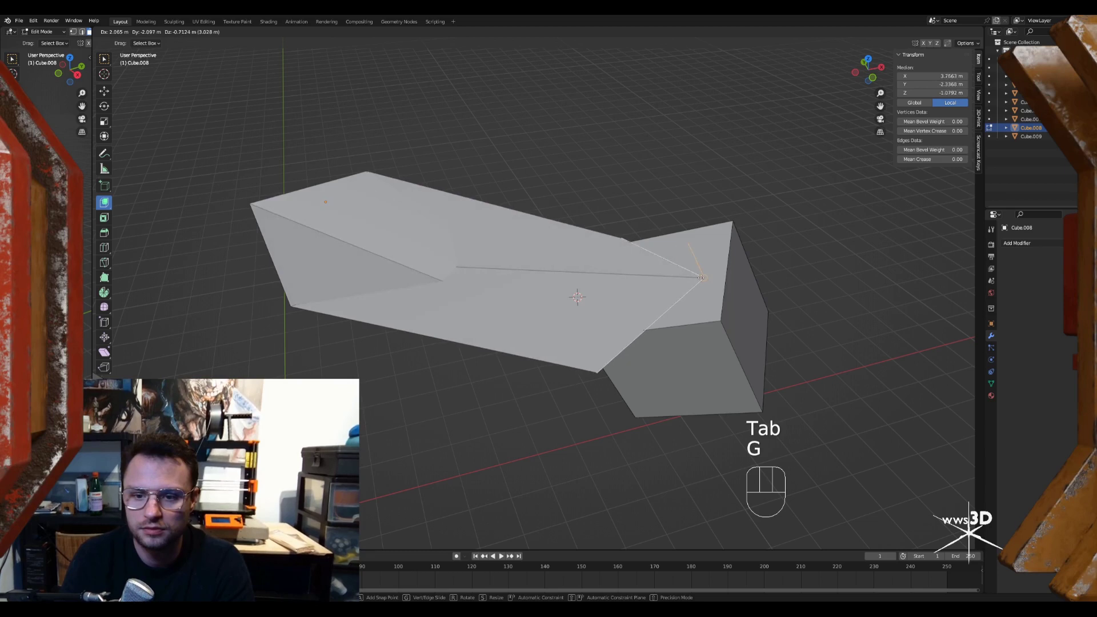
drag(668, 247, 681, 251)
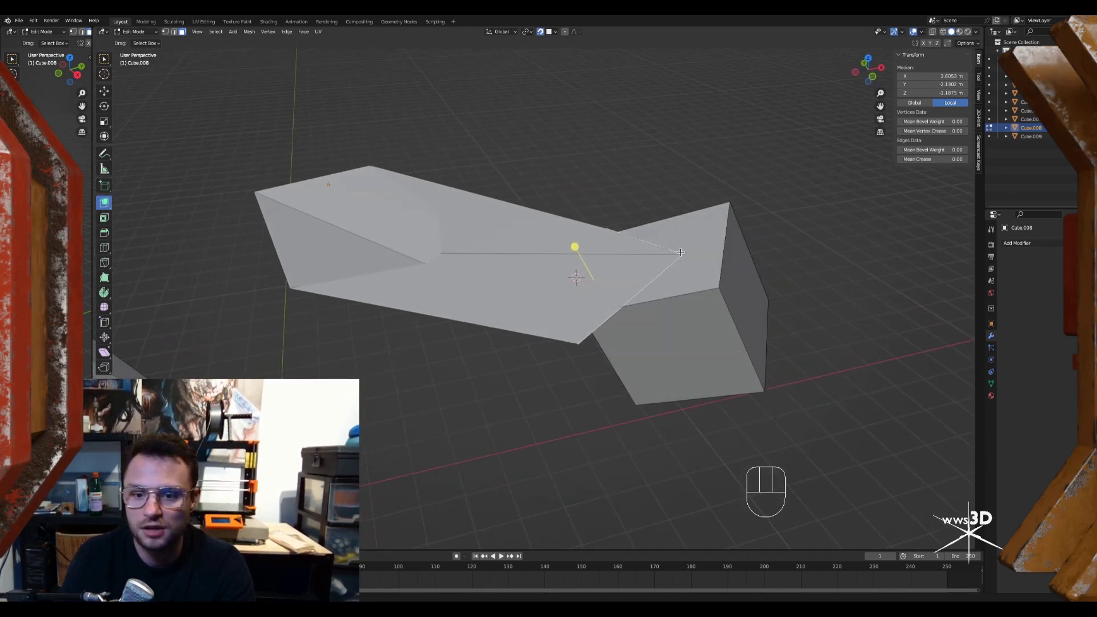
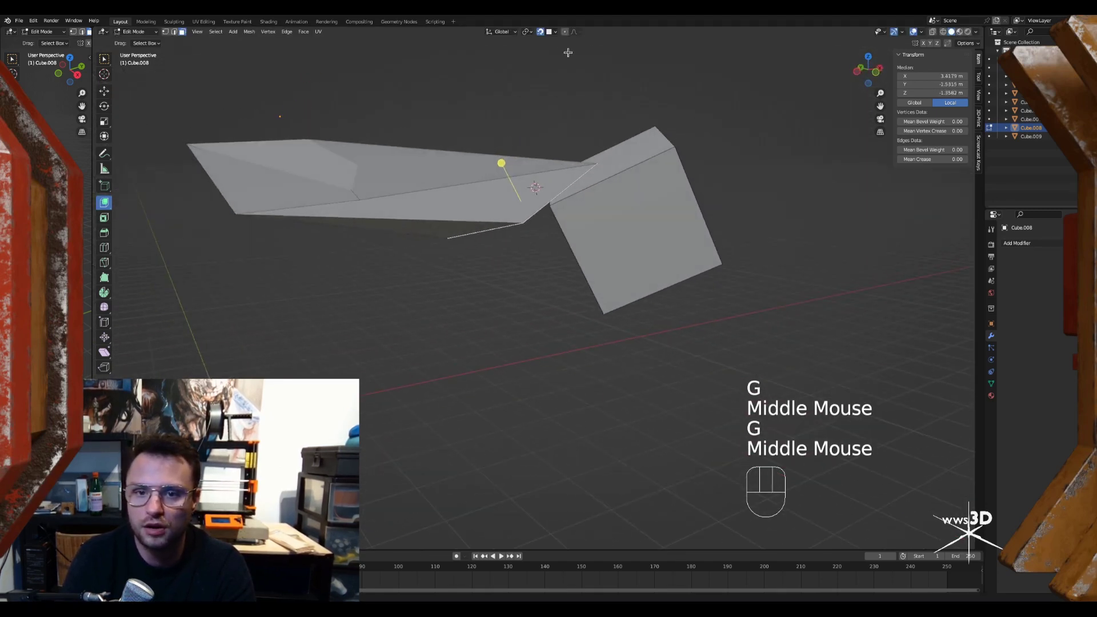
drag(554, 33, 707, 205)
key(g)
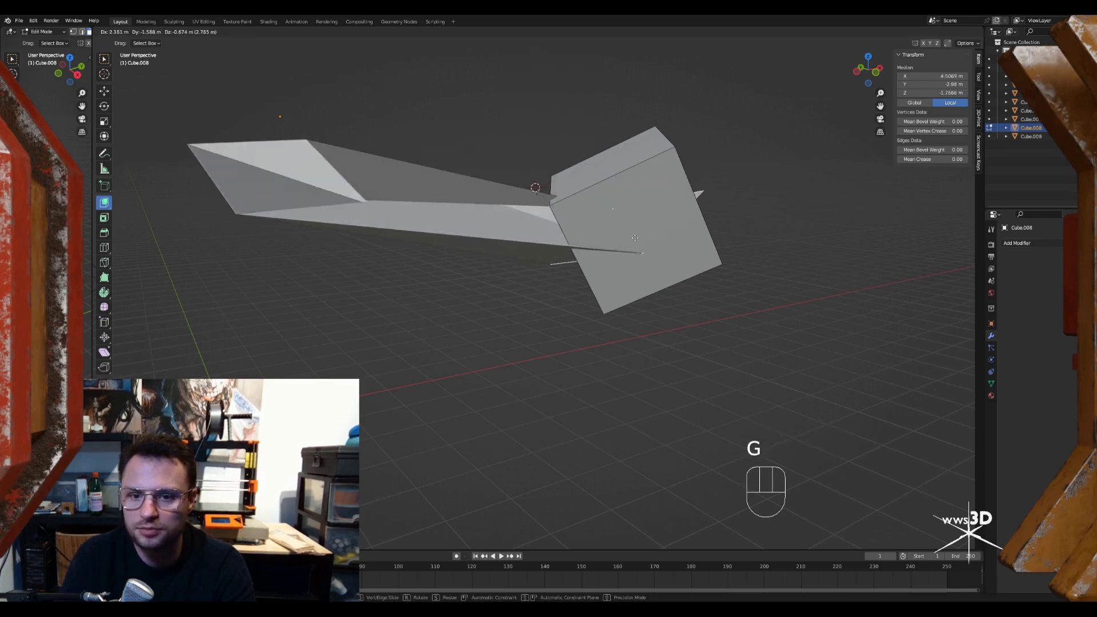
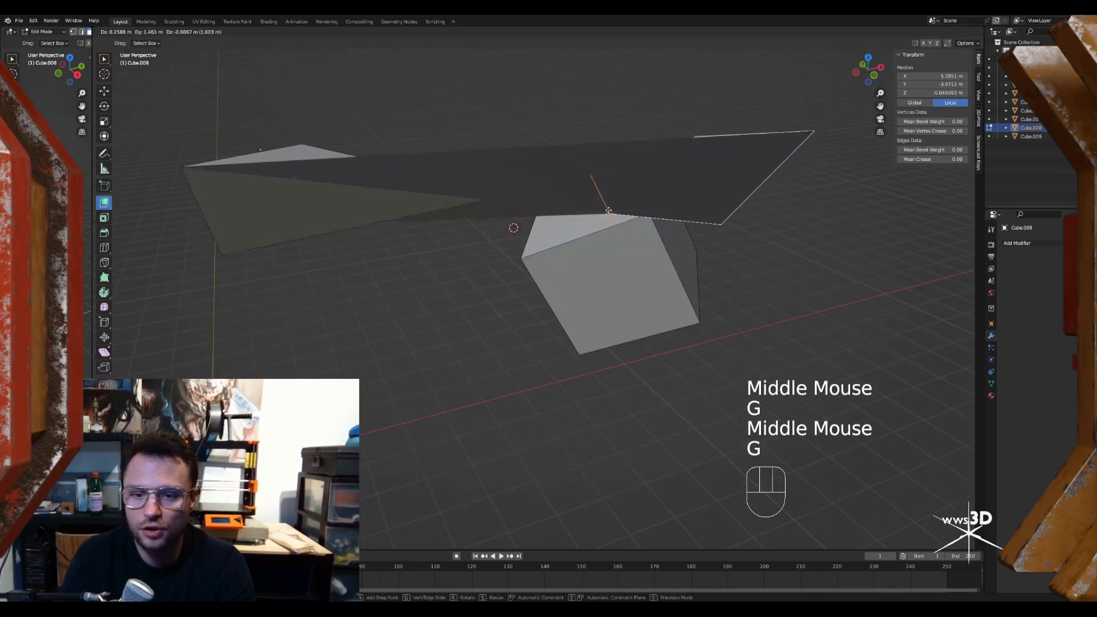
Undo a further stray move and return the stretched mesh to object mode
key(g)
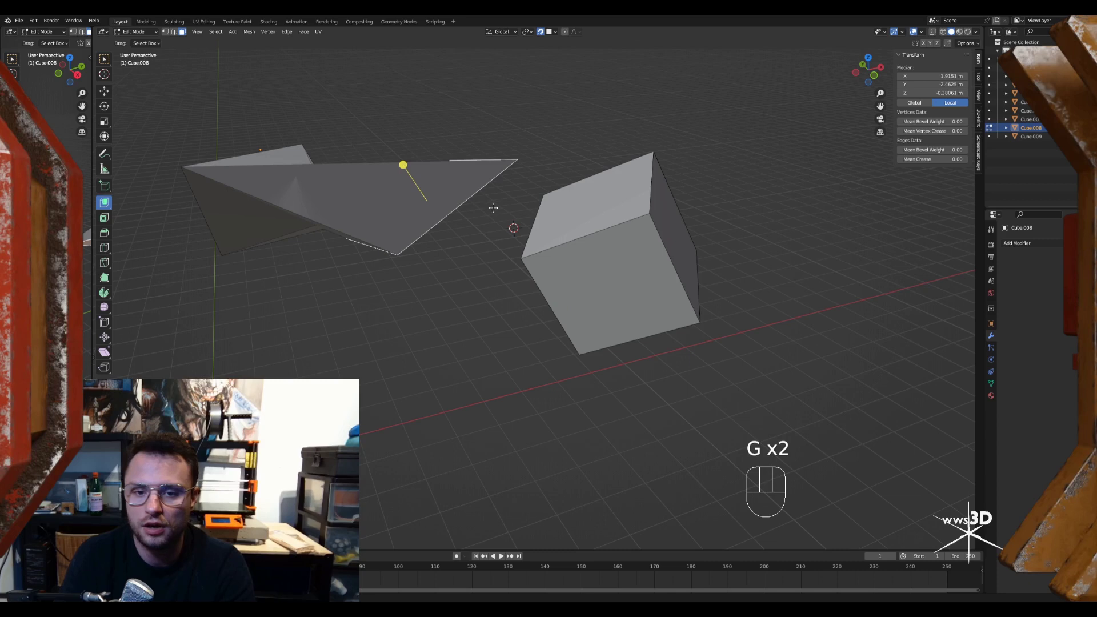
key(ctrl+z)
key(ctrl+z)
key(ctrl+z)
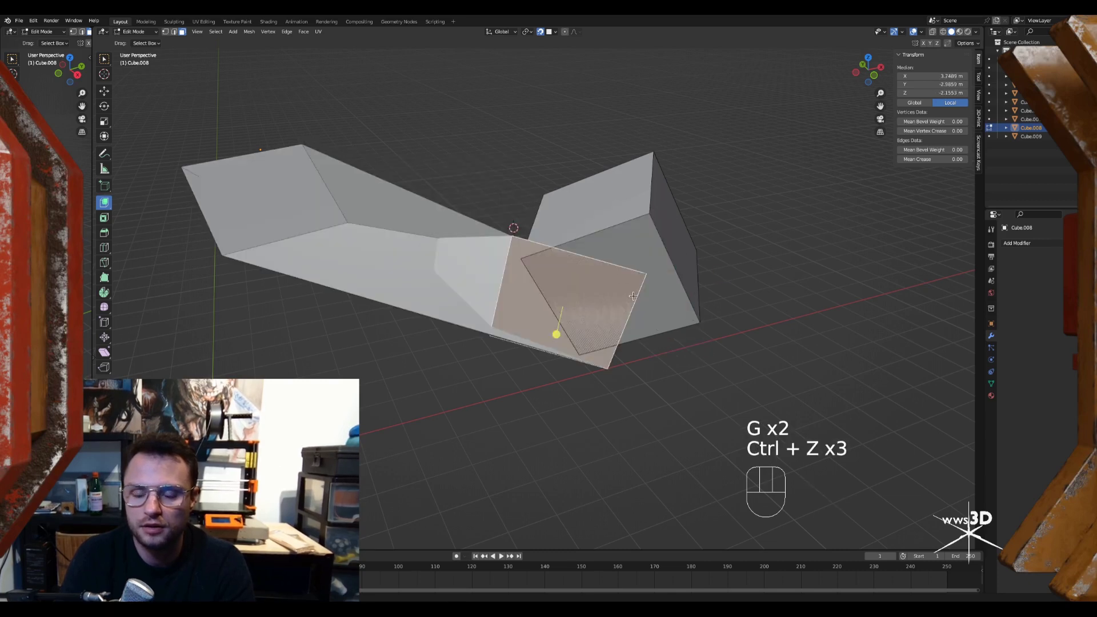
key(ctrl+Tab)
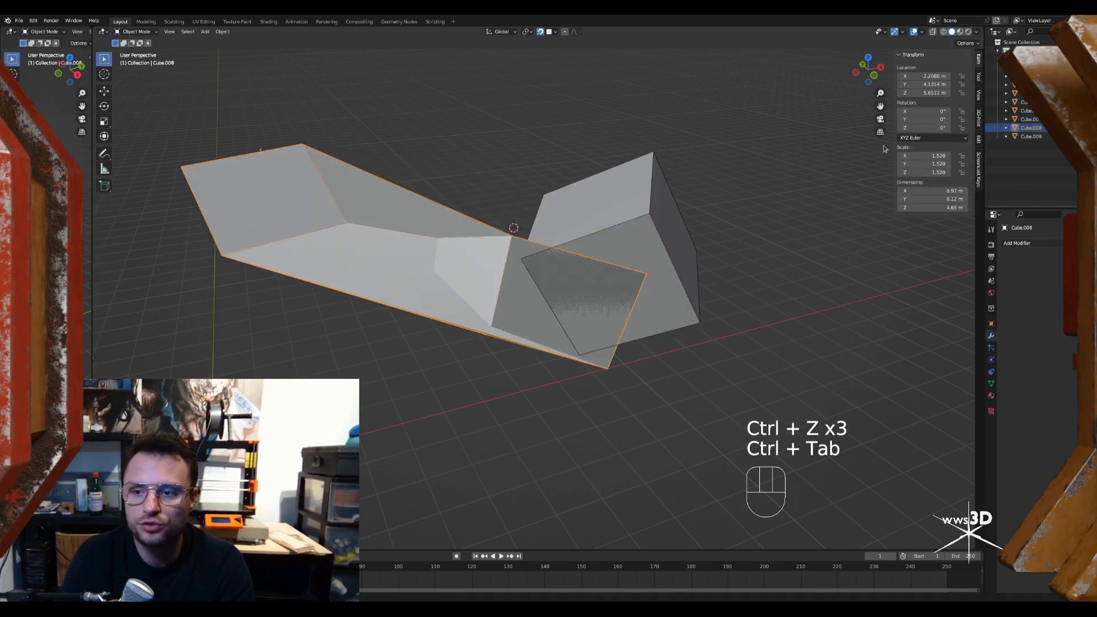
Move the stretched wedge shape up and away from the second cube
key(g)
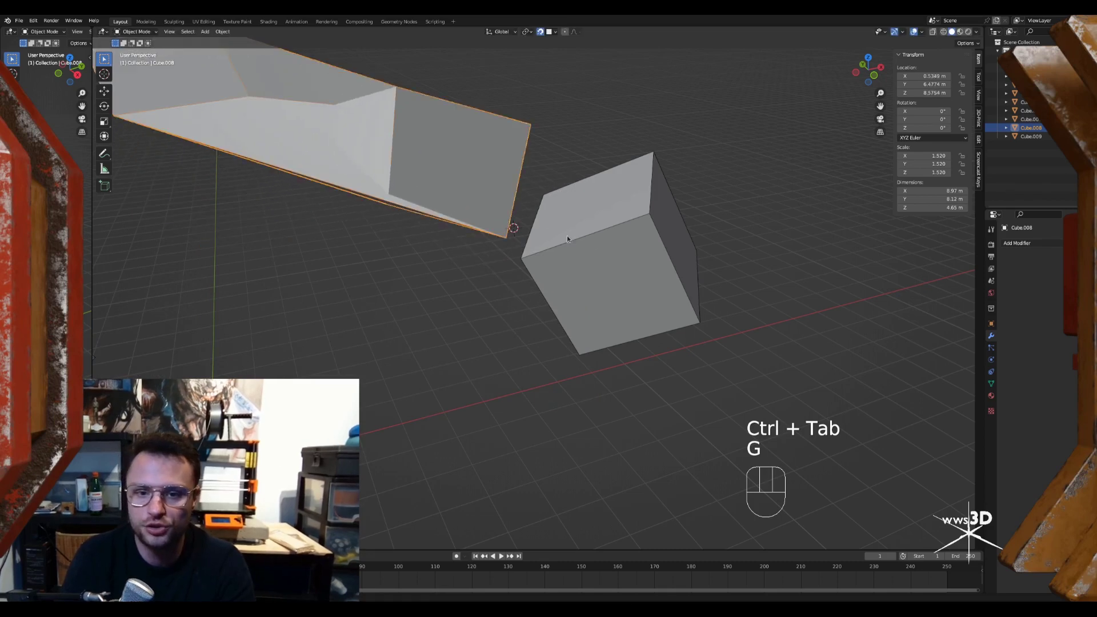
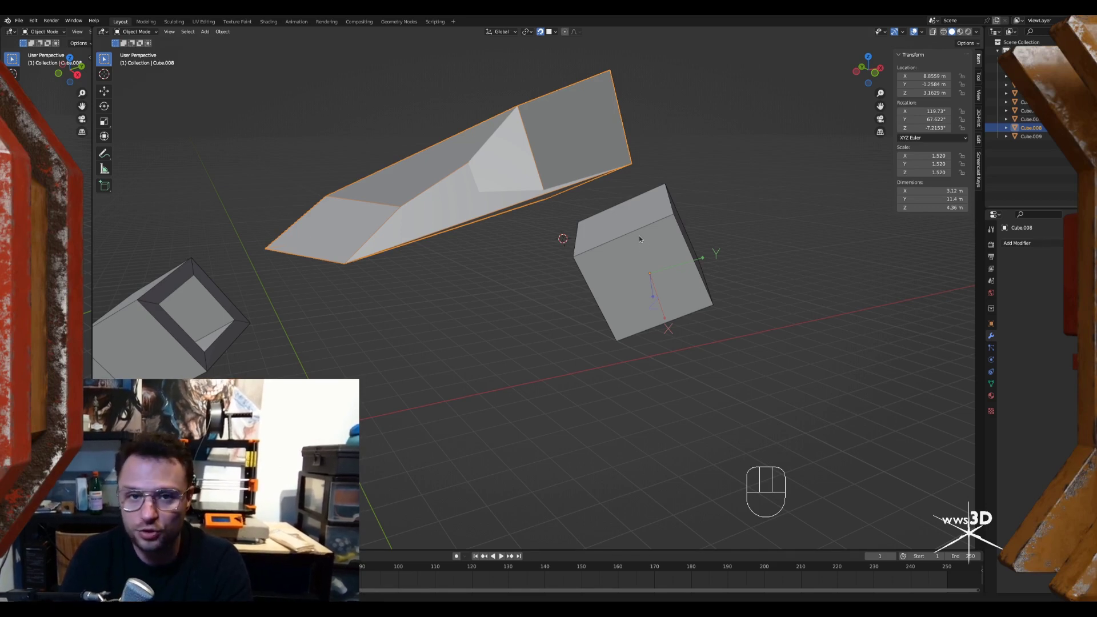
middle_click(645, 242)
key(Tab)
middle_click(649, 237)
key(Tab)
Pull the view back and orbit to see all the finished objects together
drag(583, 228, 654, 191)
drag(650, 218, 618, 239)
drag(529, 283, 482, 277)
drag(517, 271, 594, 254)
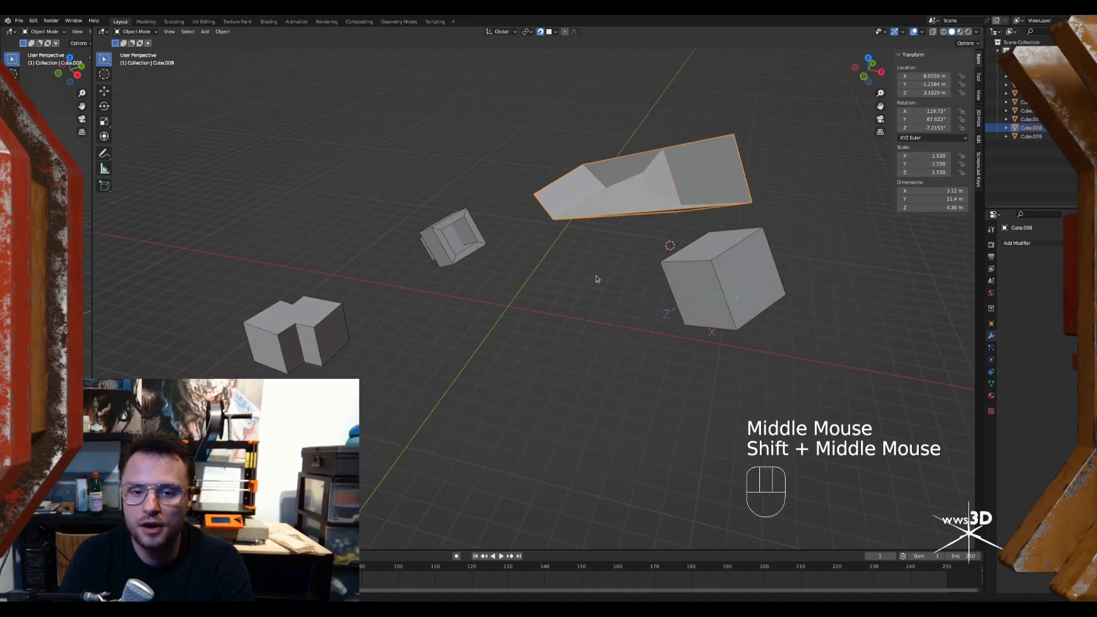
key(ctrl+Tab)
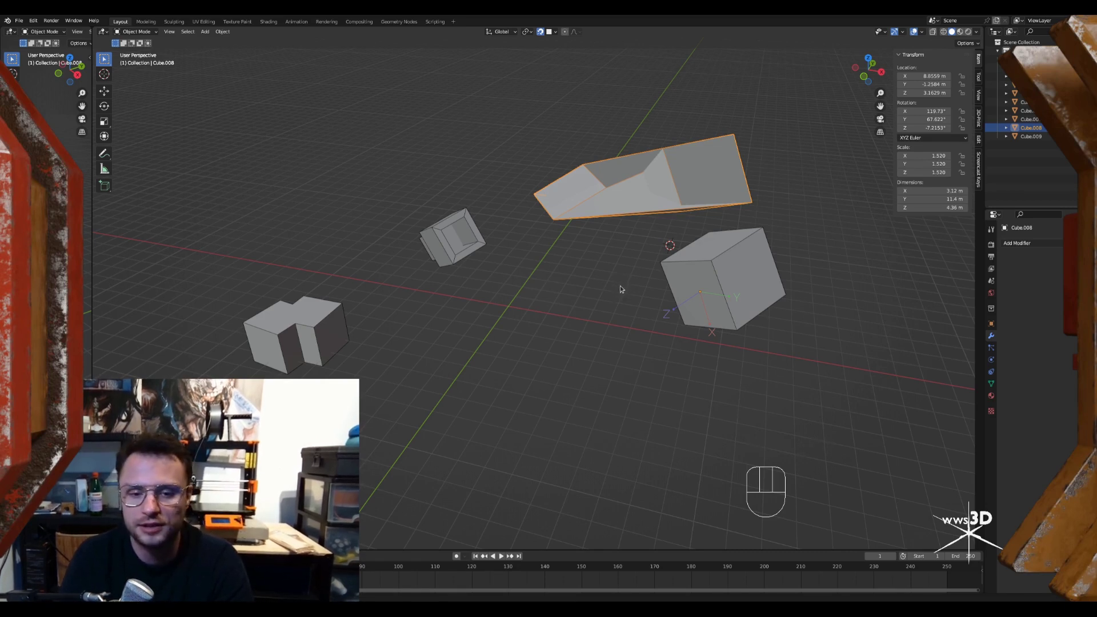
middle_click(644, 285)
drag(633, 268, 595, 292)
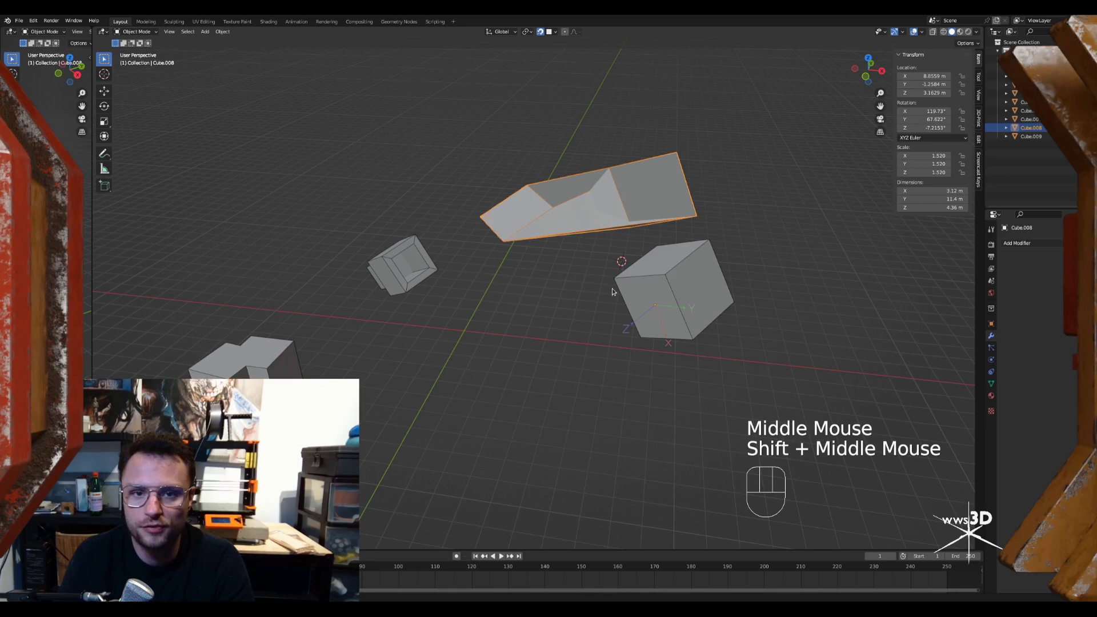